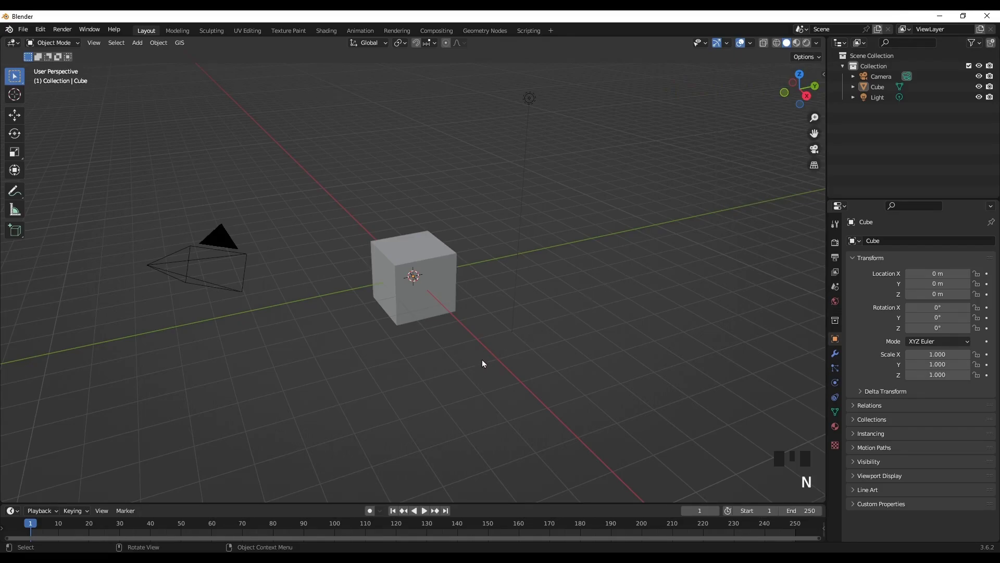
Delete the default cube, camera and light, add a torus and rotate it 90° about X.
key("a")
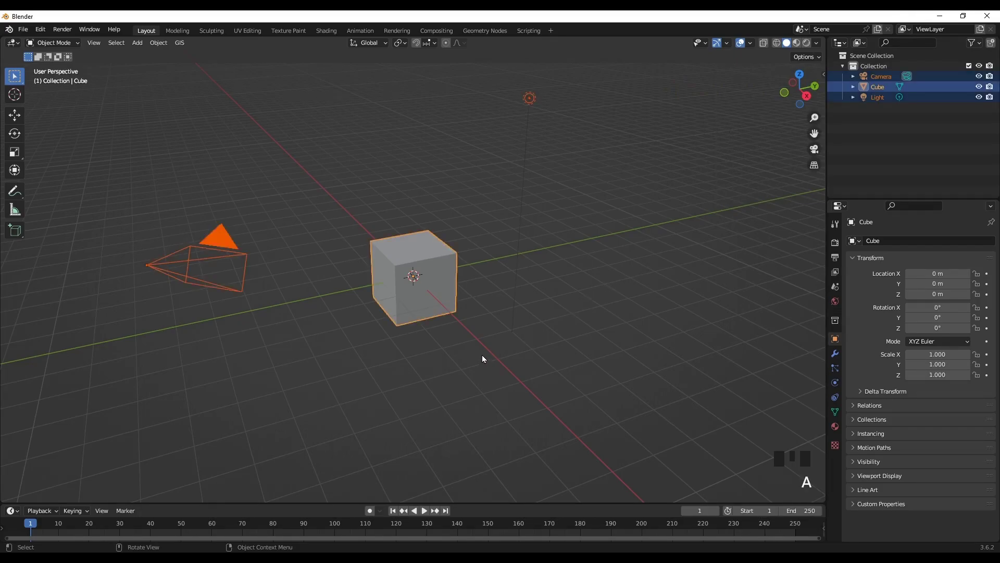
key("Delete")
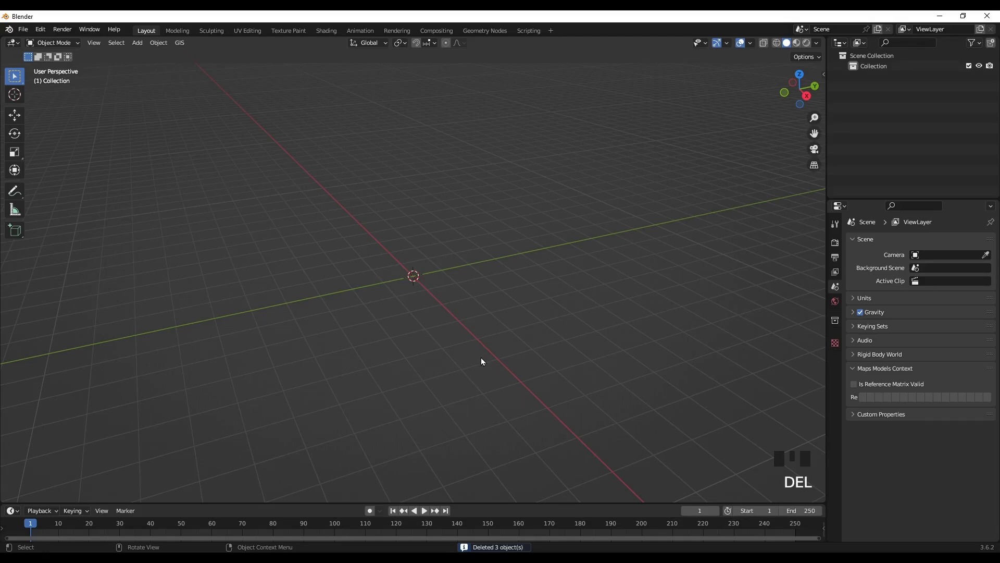
key("shift+a")
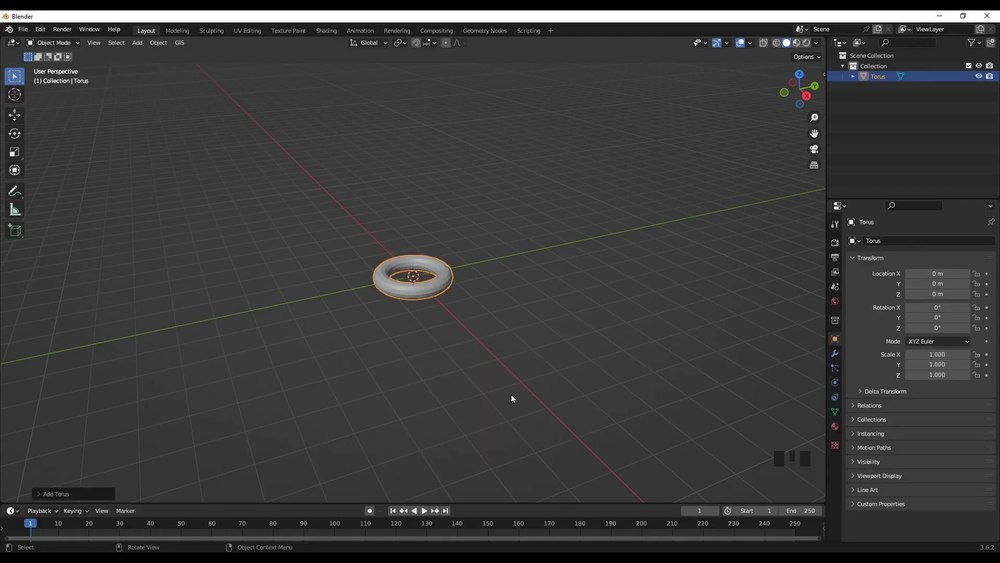
key("KP_1")
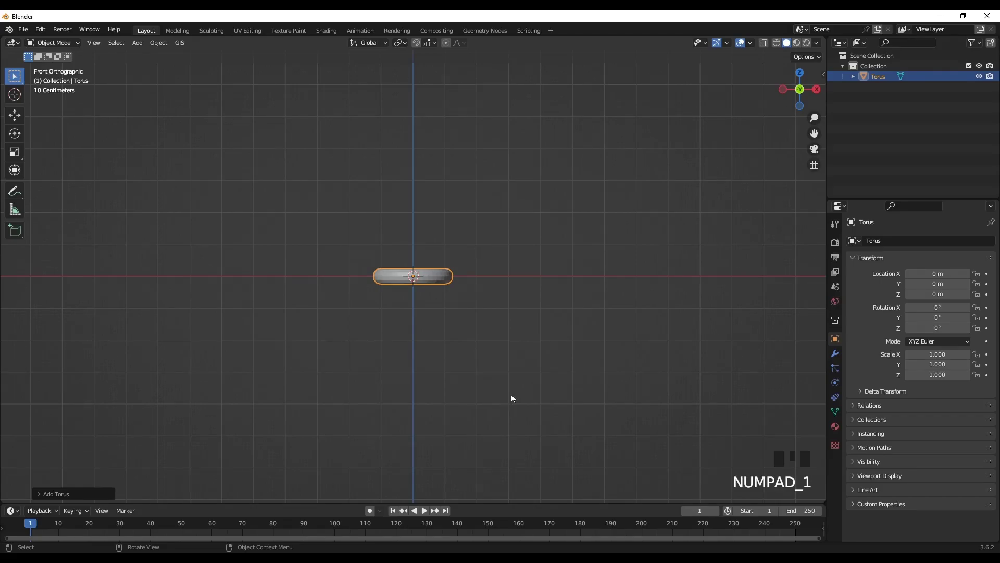
key("r")
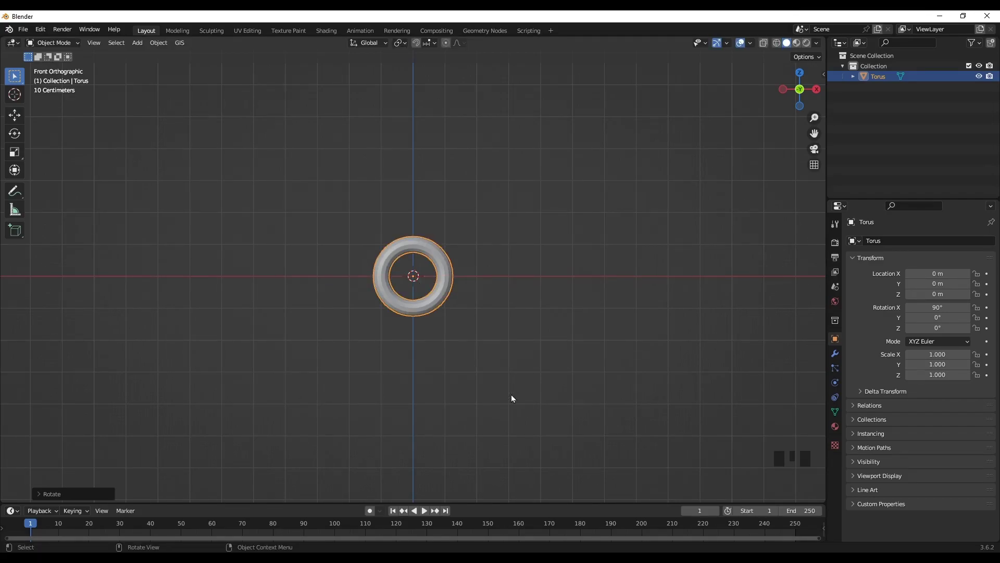
In Edit Mode pull the torus's upper half up about 2.3 m along Z into an oval chain link.
key("Tab")
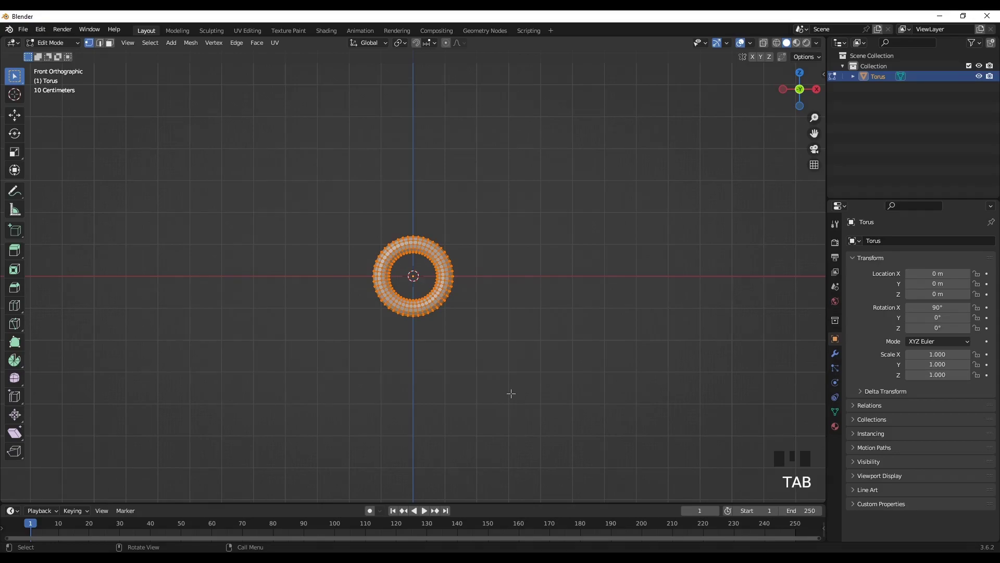
key("alt+z")
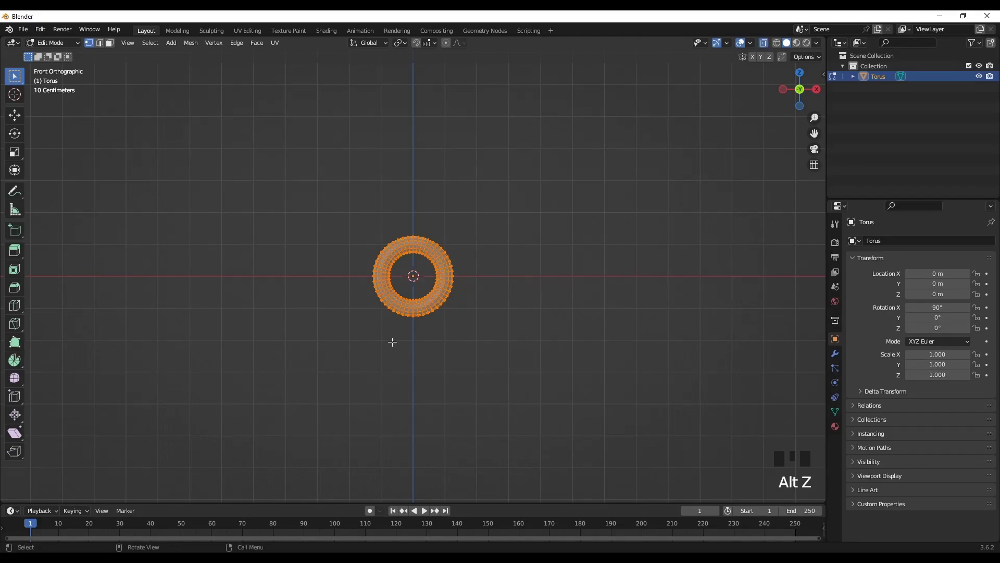
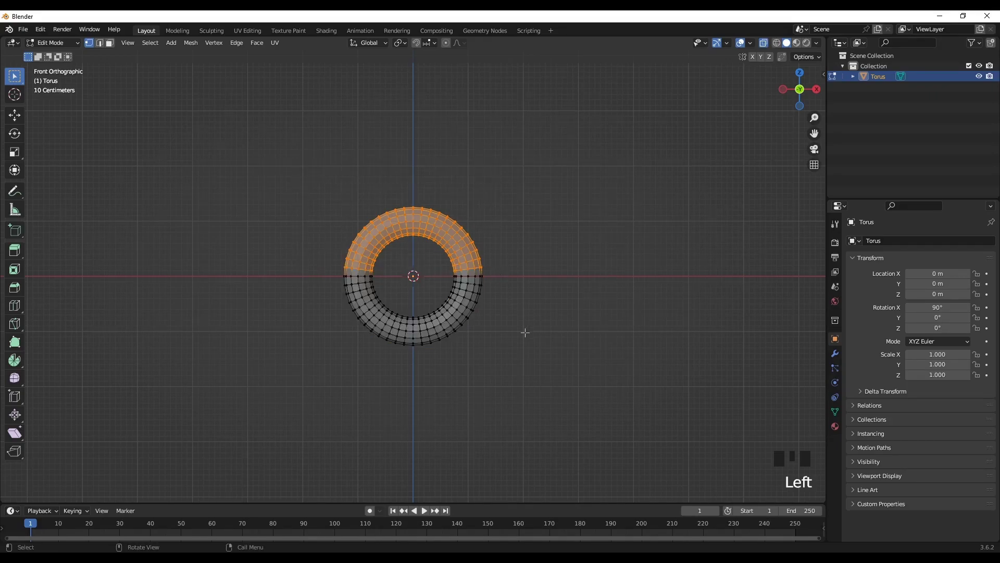
key("g")
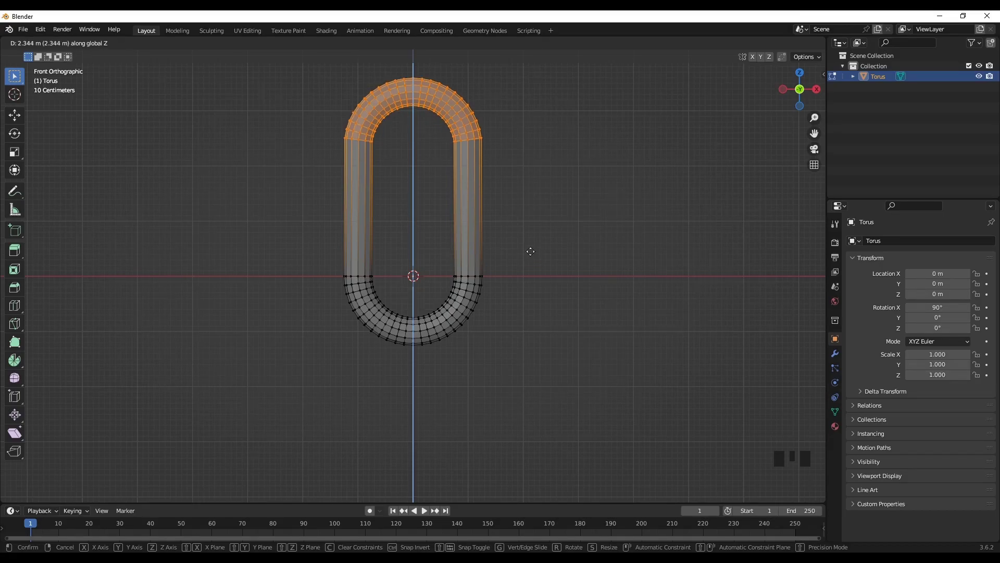
scroll("down", 3)
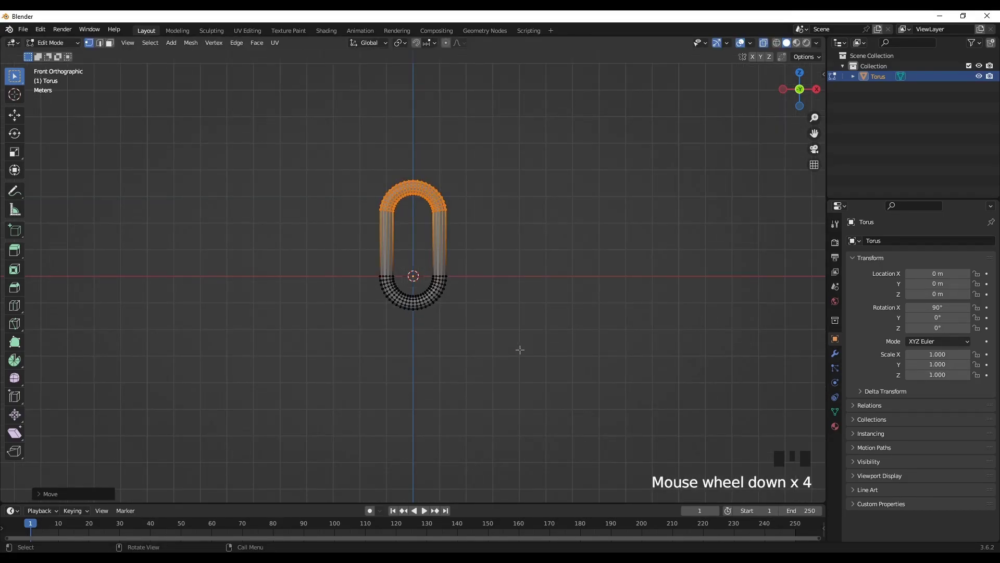
key("Tab")
key("alt+z")
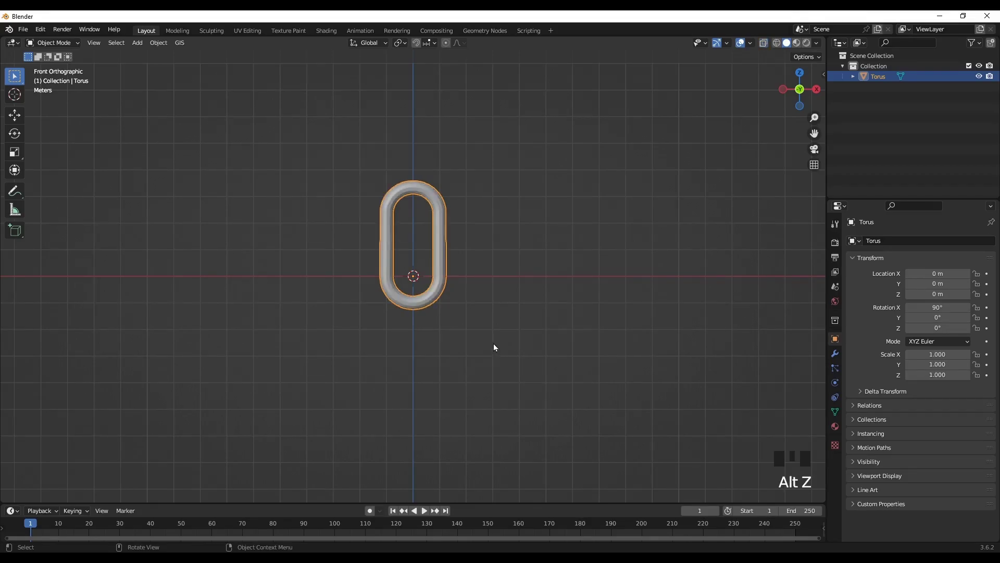
Duplicate the link upward and rotate the copy 90° about Z so the two interlock.
left_click_drag(498, 329, 499, 399)
key("shift+d")
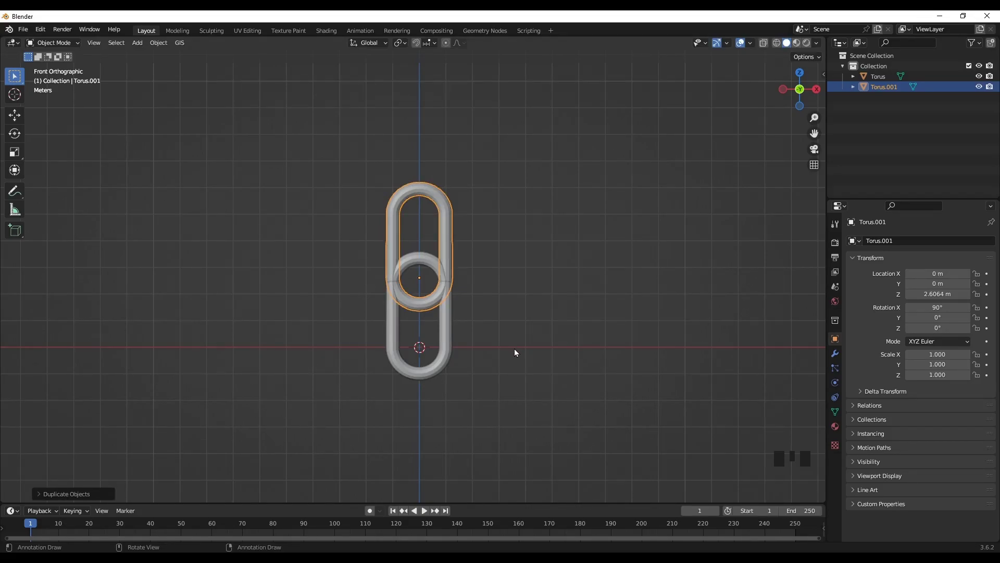
key("r")
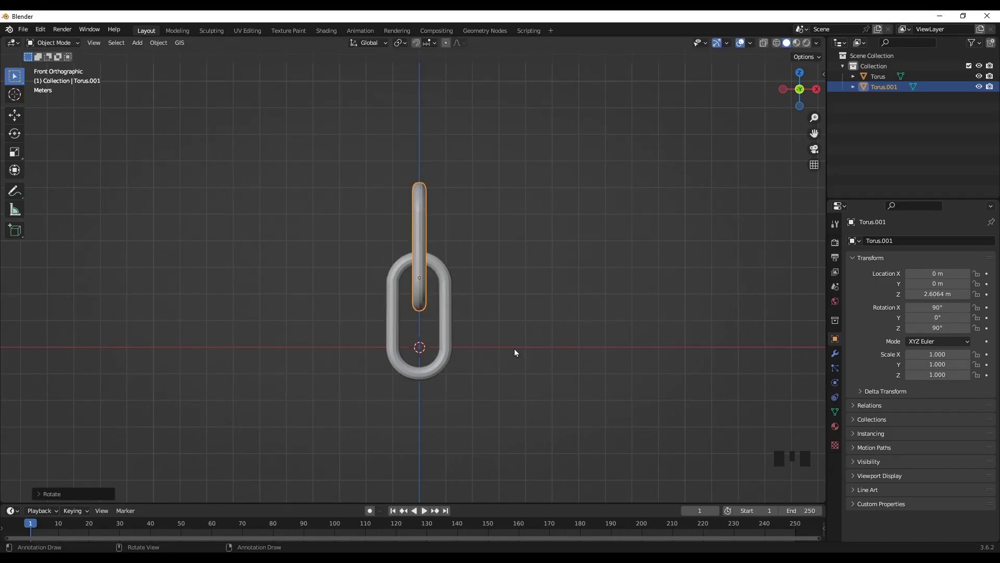
scroll("down", 3)
left_click_drag(512, 329, 342, 276)
Duplicate the link pair repeatedly to stack a ten-link chain, Torus through Torus.009.
left_click(341, 276)
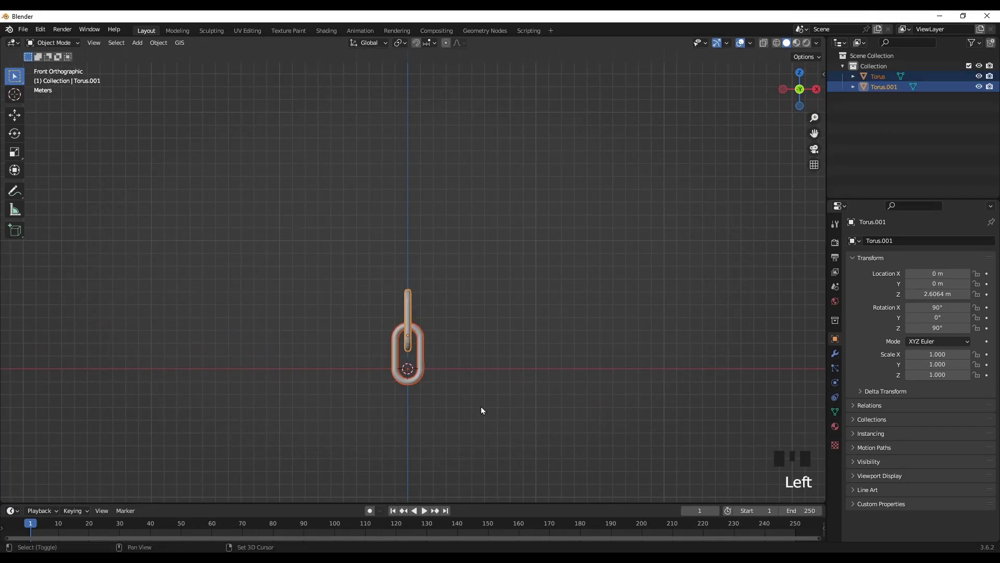
key("shift+d")
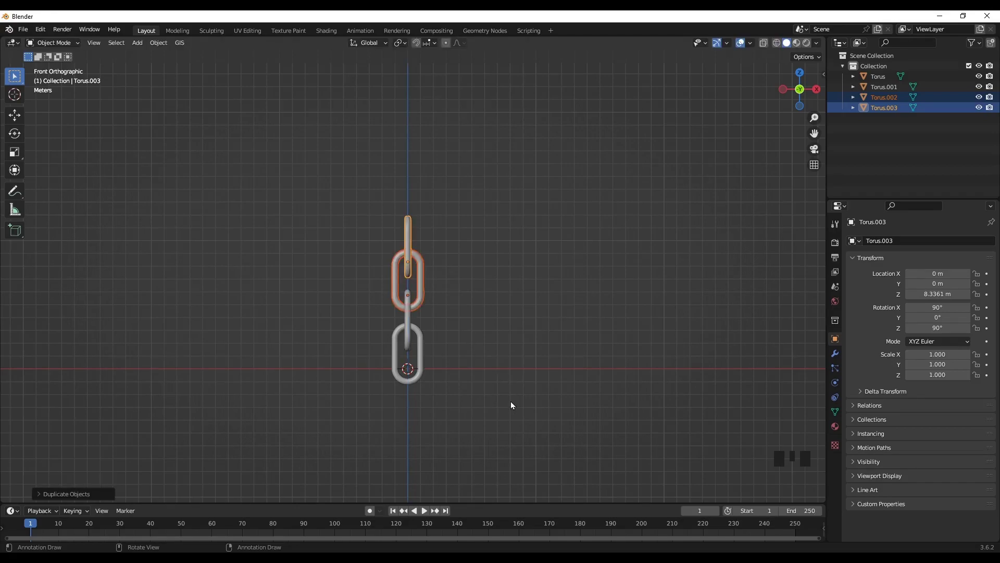
scroll("down", 3)
left_click_drag(507, 334, 503, 390)
key("shift+r")
key("shift+r")
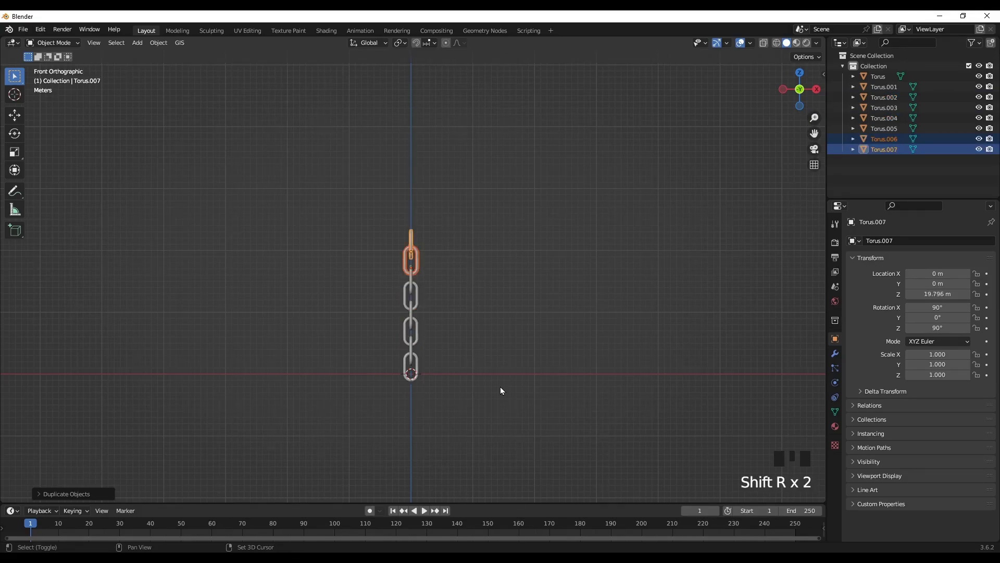
key("shift+r")
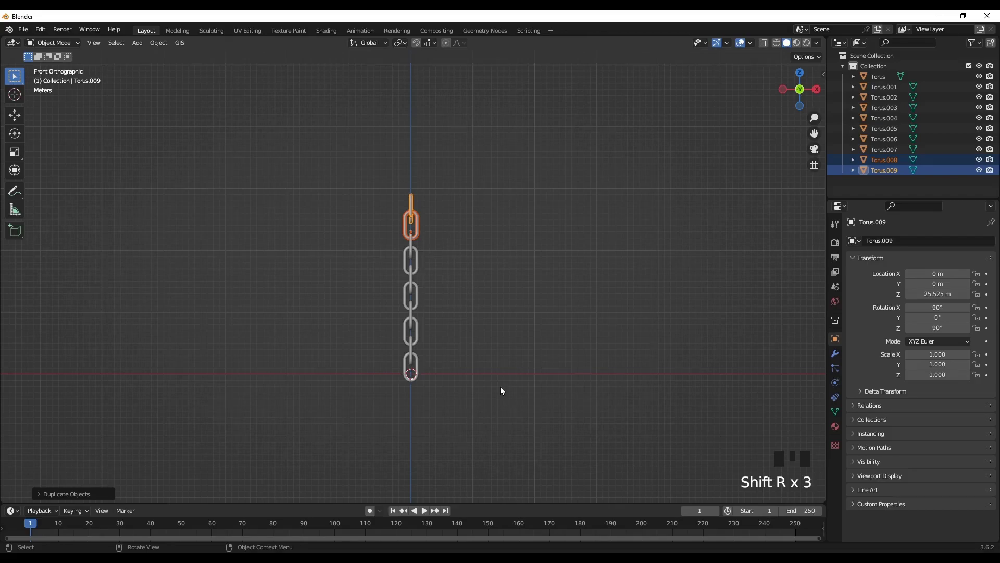
left_click(521, 361)
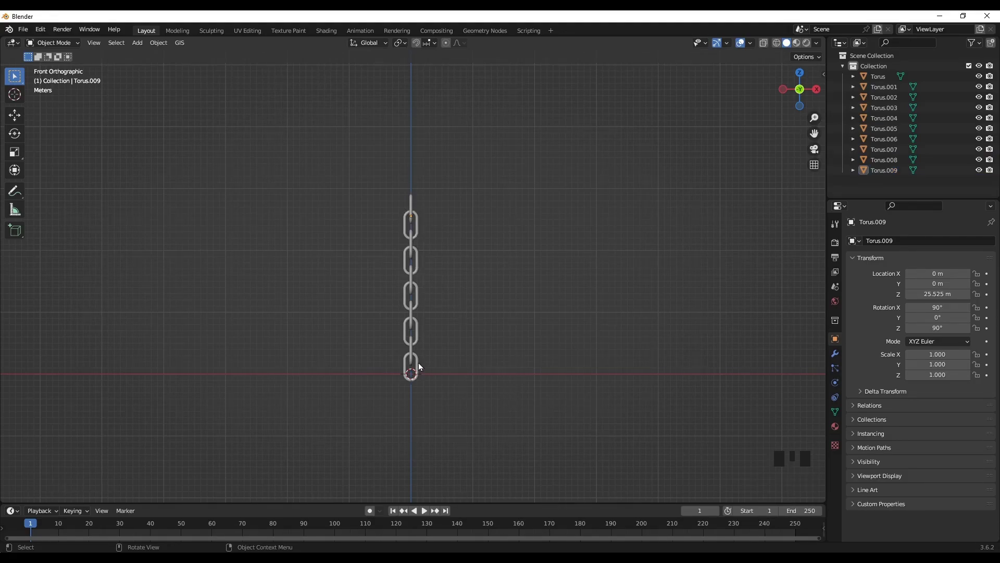
Make the bottom link an active rigid body and copy its settings to all ten links with 'Copy from Active'.
left_click(420, 367)
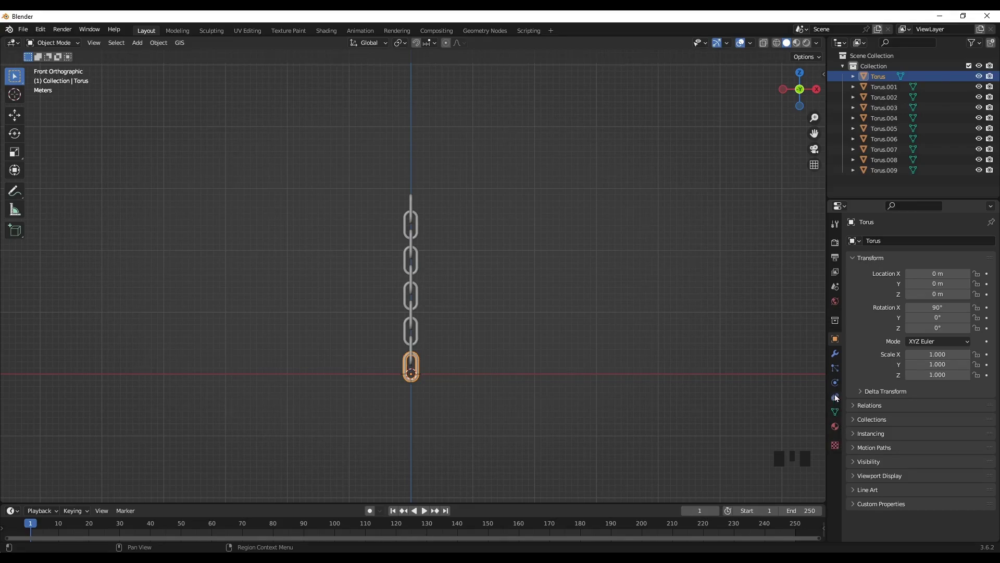
left_click(836, 387)
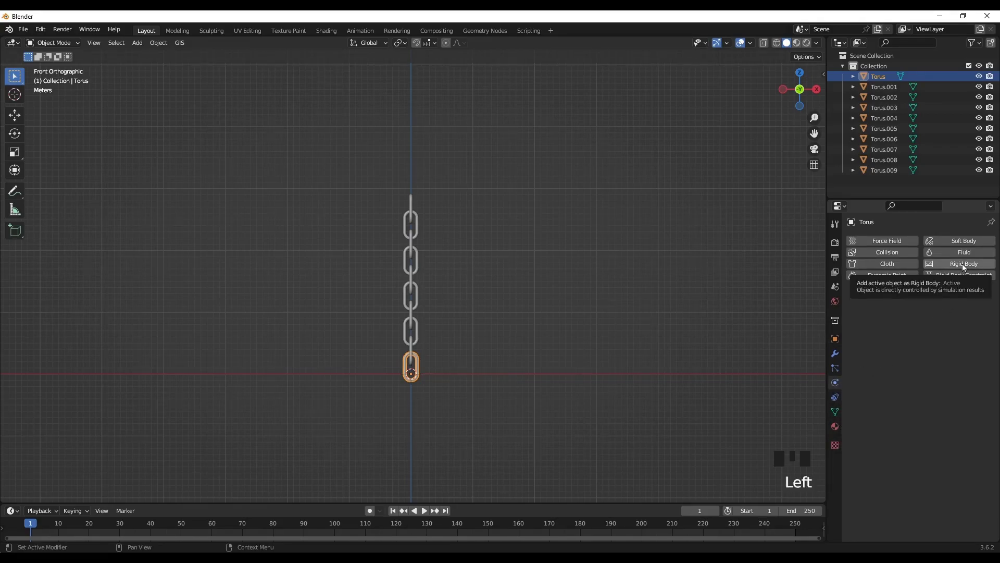
left_click_drag(966, 268, 544, 321)
key("a")
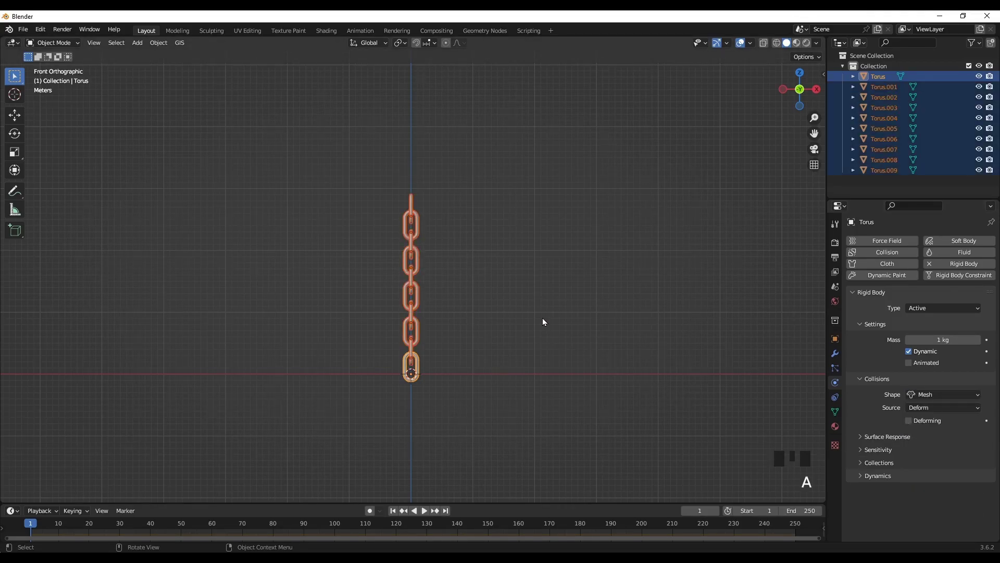
key("F3")
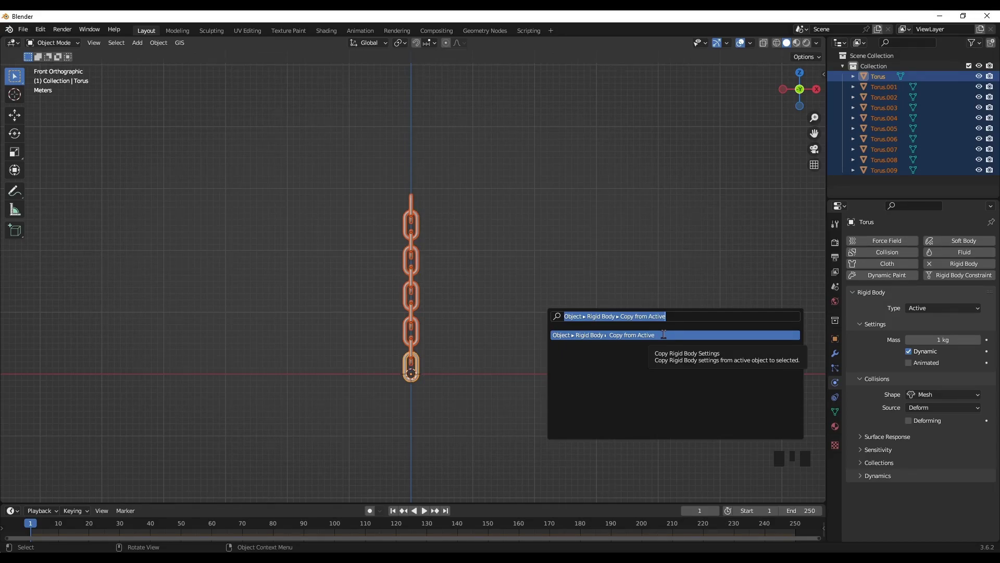
left_click(575, 354)
Play the simulation to watch the chain fall, then rewind to frame 1.
key("space")
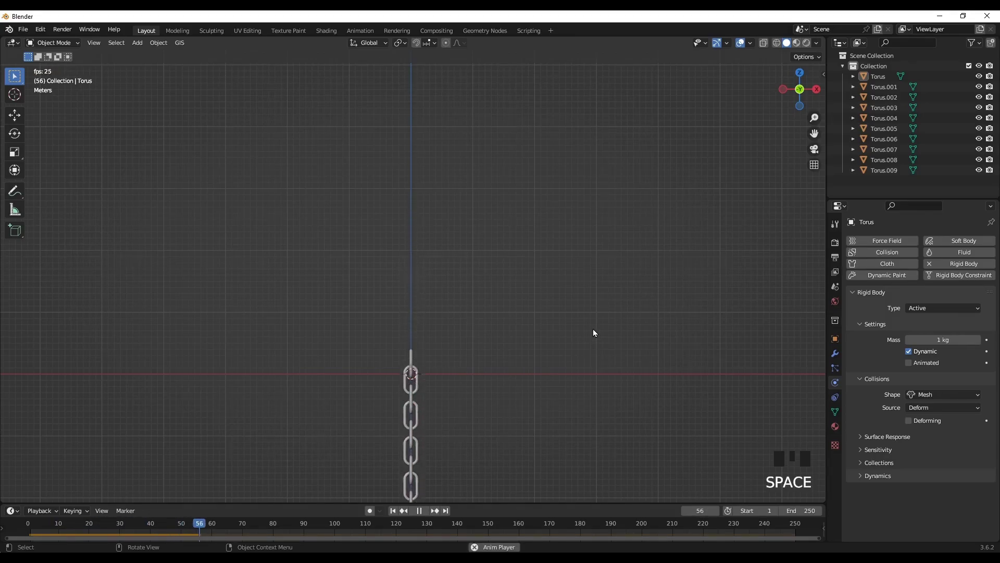
key("space")
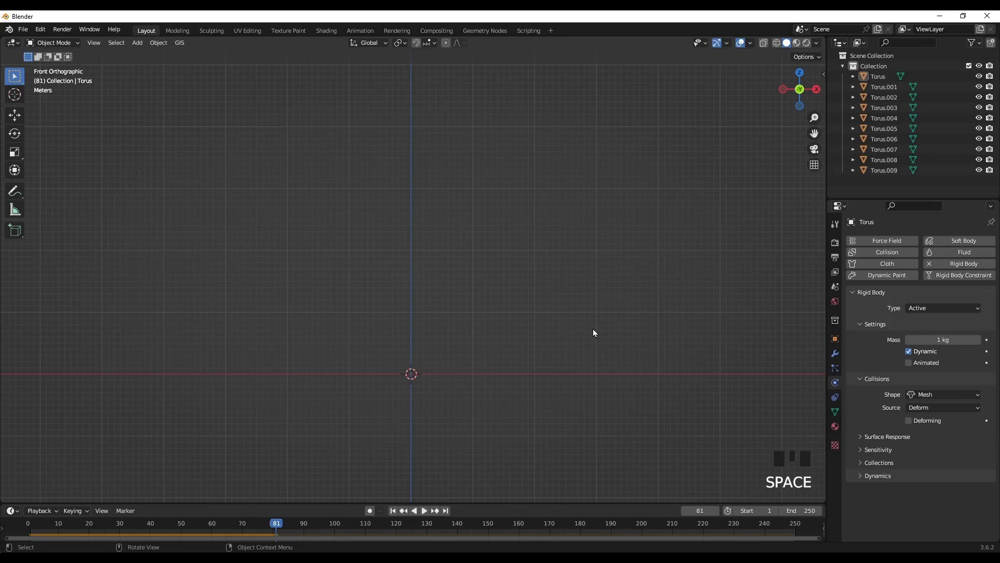
key("Left")
key("shift+Left")
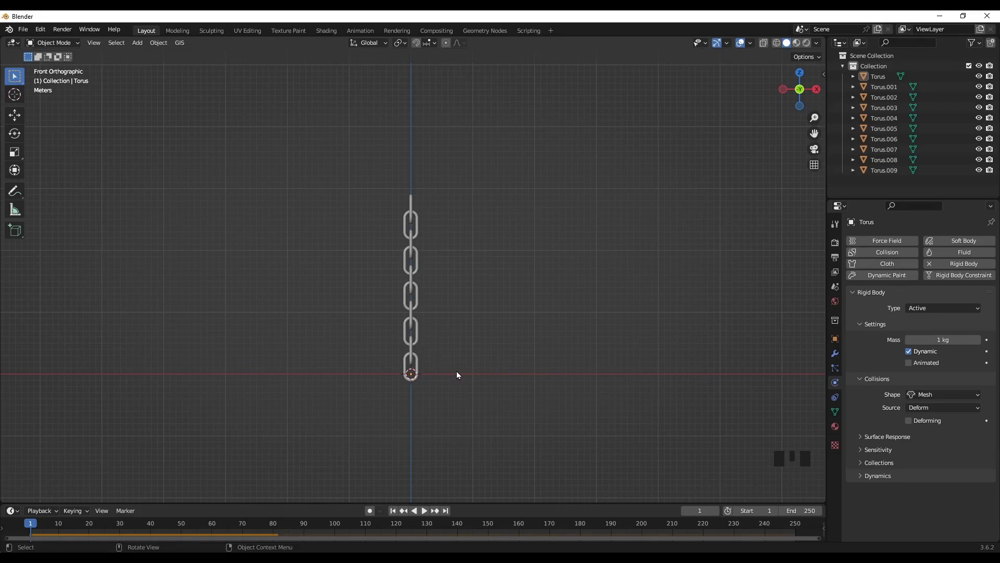
Move all ten chain links up about 9.27 m along Z and deselect them.
left_click(373, 205)
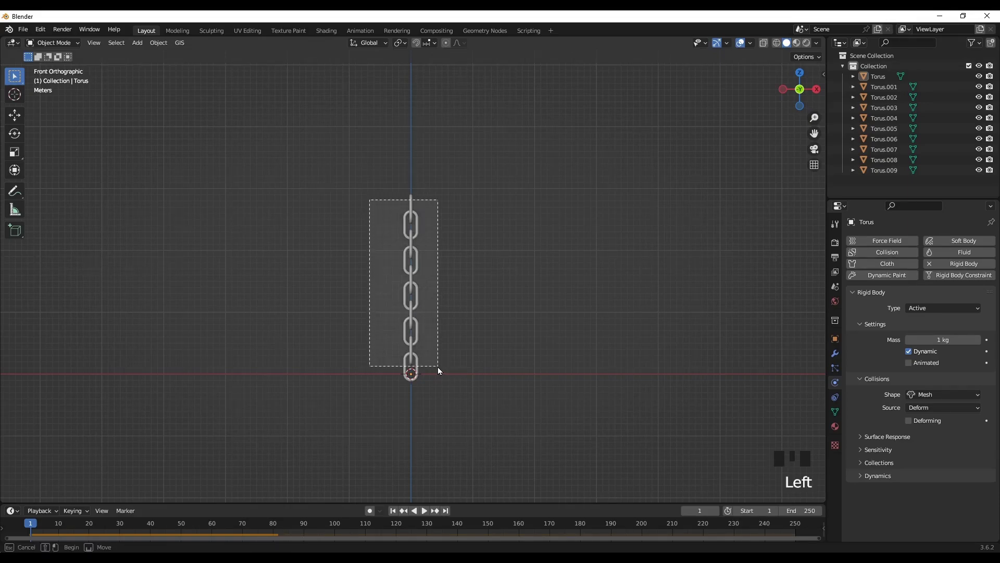
key("g")
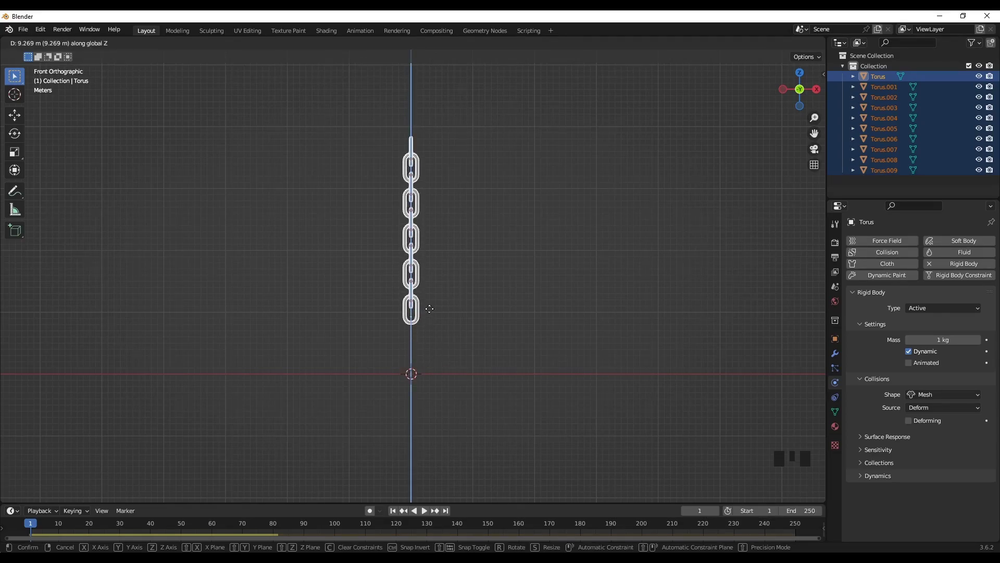
left_click_drag(299, 428, 440, 435)
left_click(440, 435)
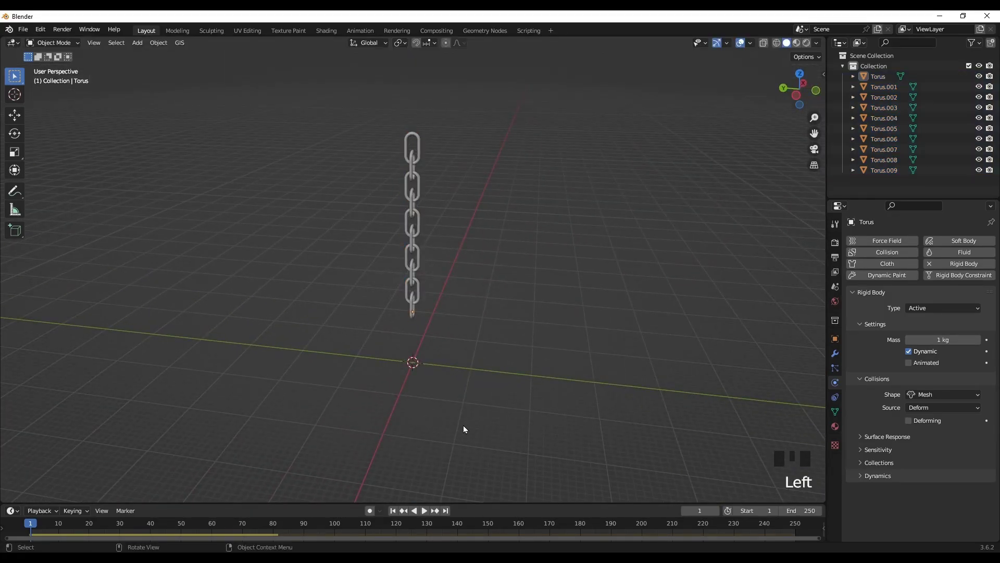
Add a plane, scale it into a large floor and set its rigid body type to Passive.
key("shift+a")
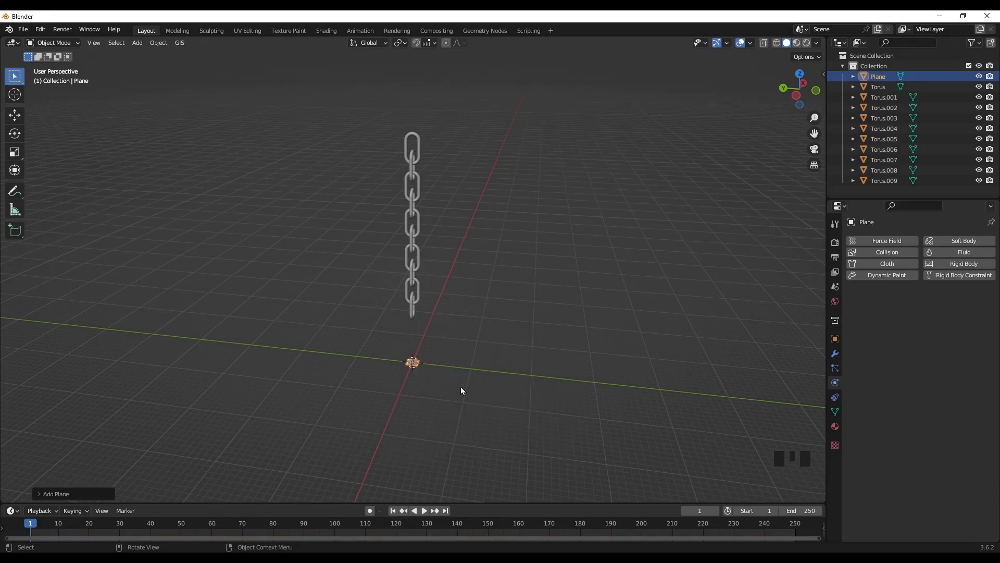
key("s")
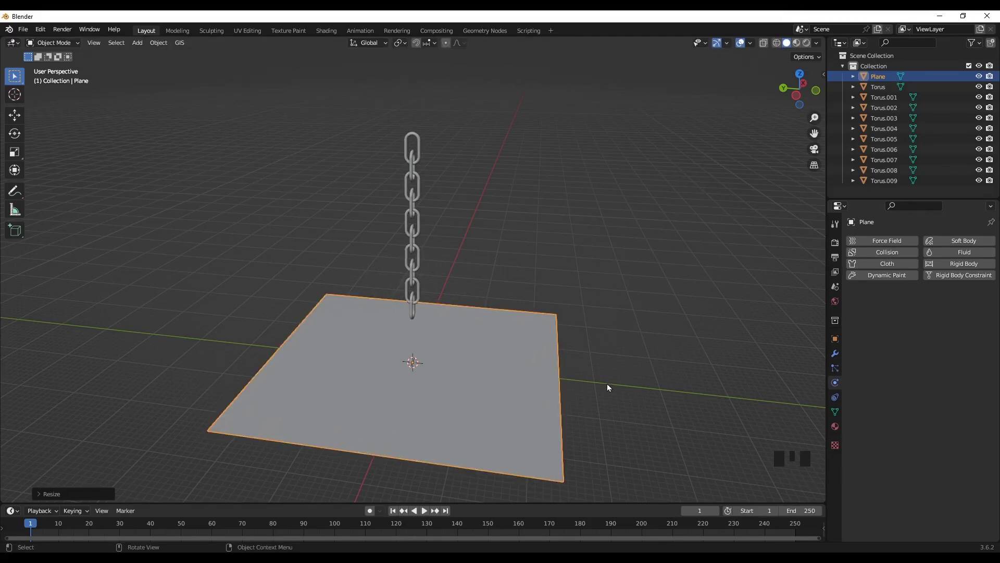
left_click_drag(958, 269, 646, 375)
Play the simulation to drop the chain onto the floor, then rewind to frame 1.
left_click_drag(647, 407, 704, 369)
key("space")
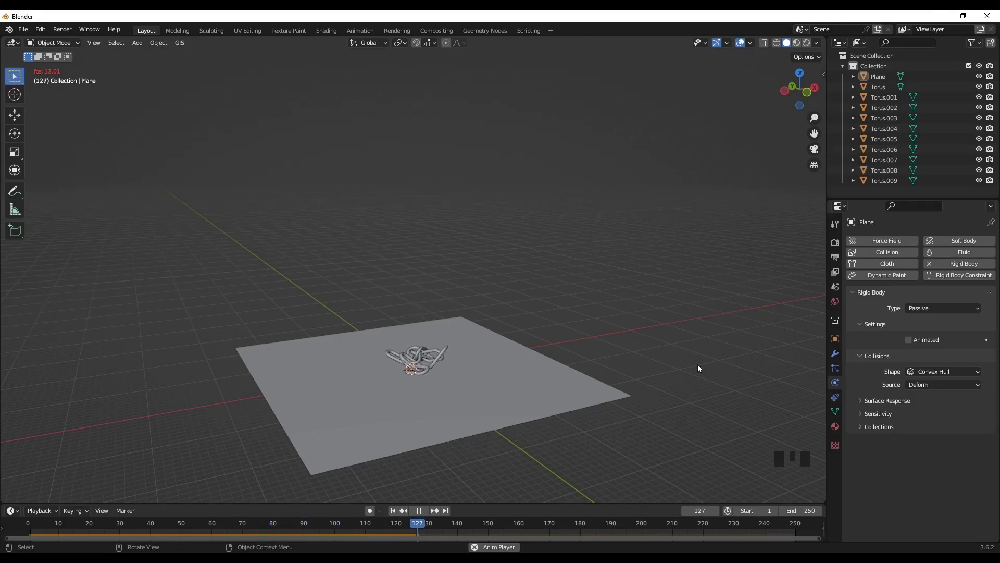
key("space")
key("shift+Left")
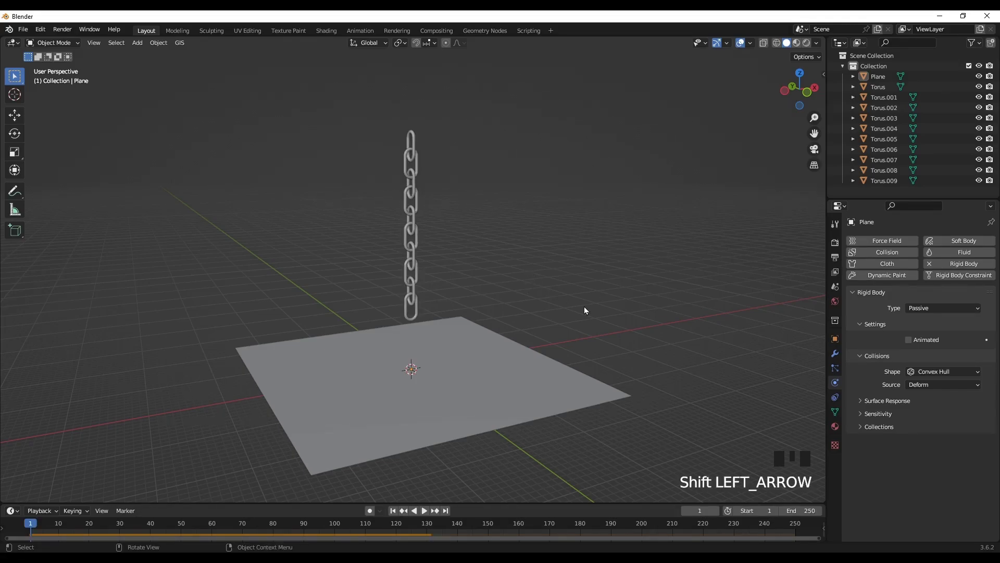
Uncheck Dynamic on the top link Torus.009 and play to test the chain hanging from it.
left_click_drag(588, 311, 418, 141)
left_click(418, 141)
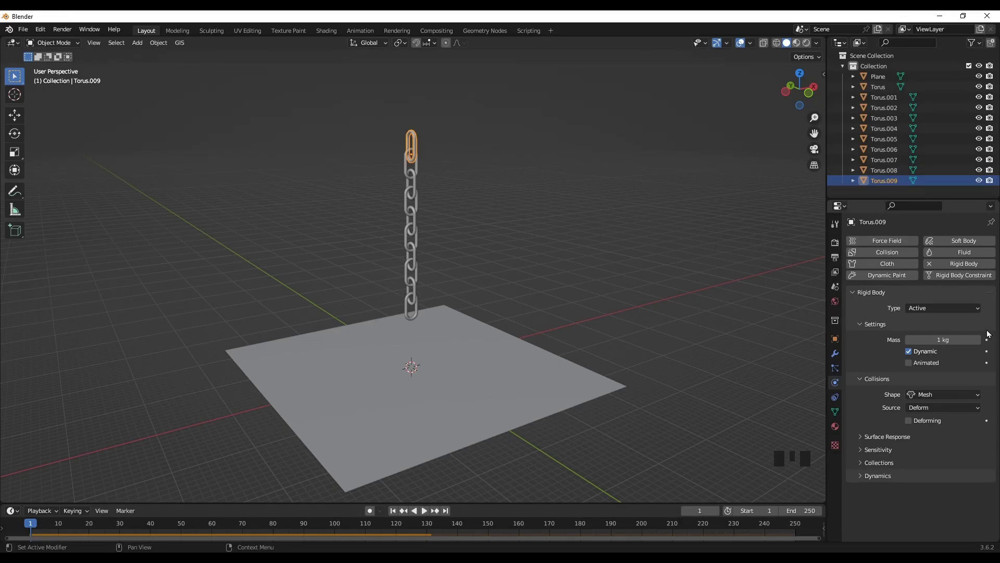
left_click(914, 357)
left_click_drag(705, 405, 677, 373)
left_click(677, 373)
key("space")
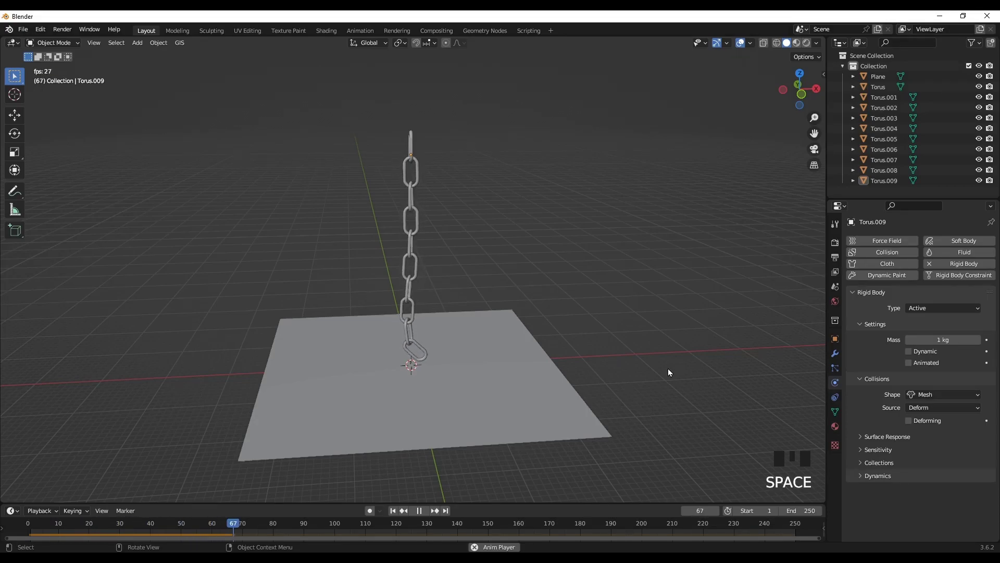
key("KP_1")
key("space")
Delete the extra Torus object, replay the swinging chain and rewind to frame 1.
left_click(422, 364)
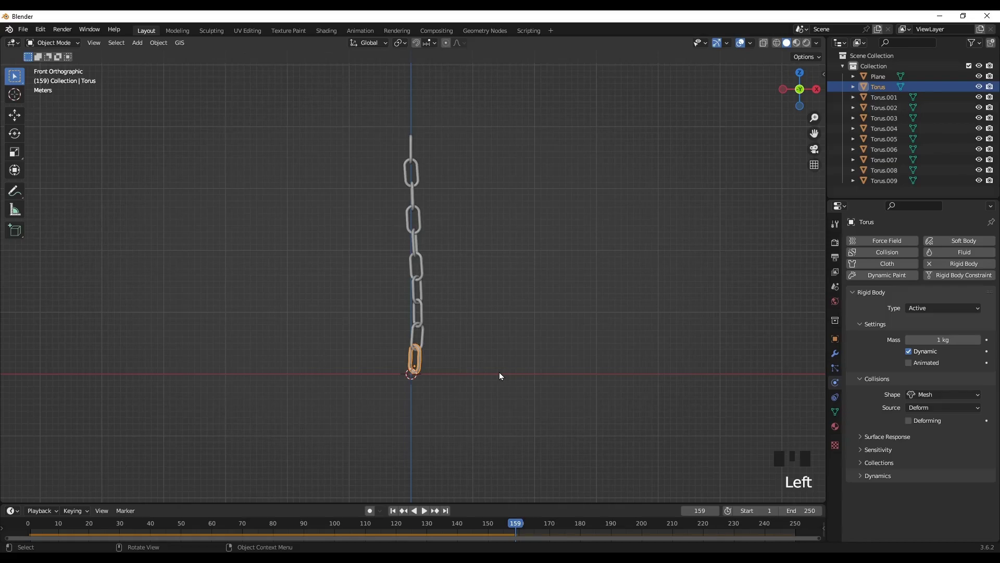
key("Delete")
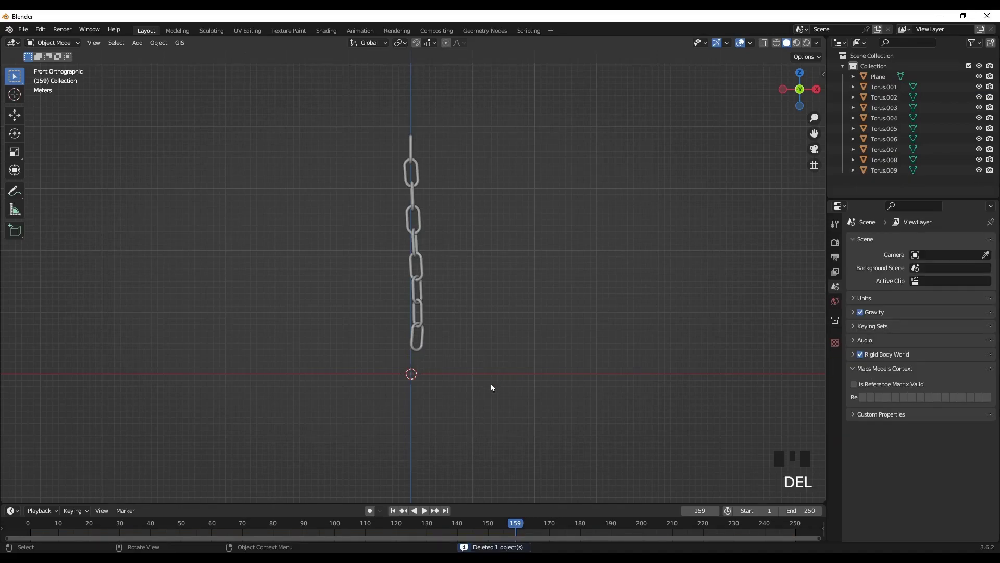
left_click_drag(486, 406, 513, 423)
key("space")
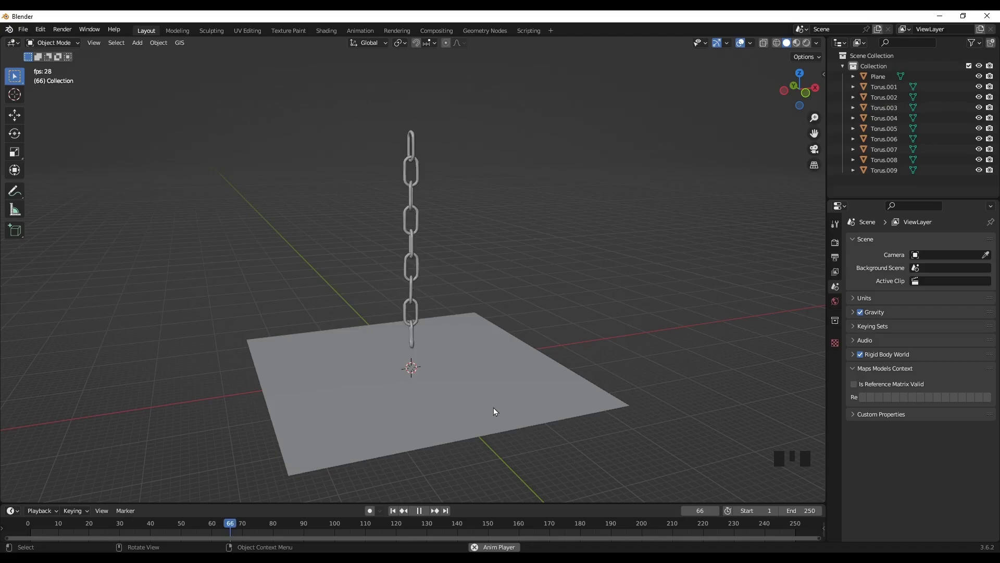
left_click_drag(597, 464, 578, 456)
key("space")
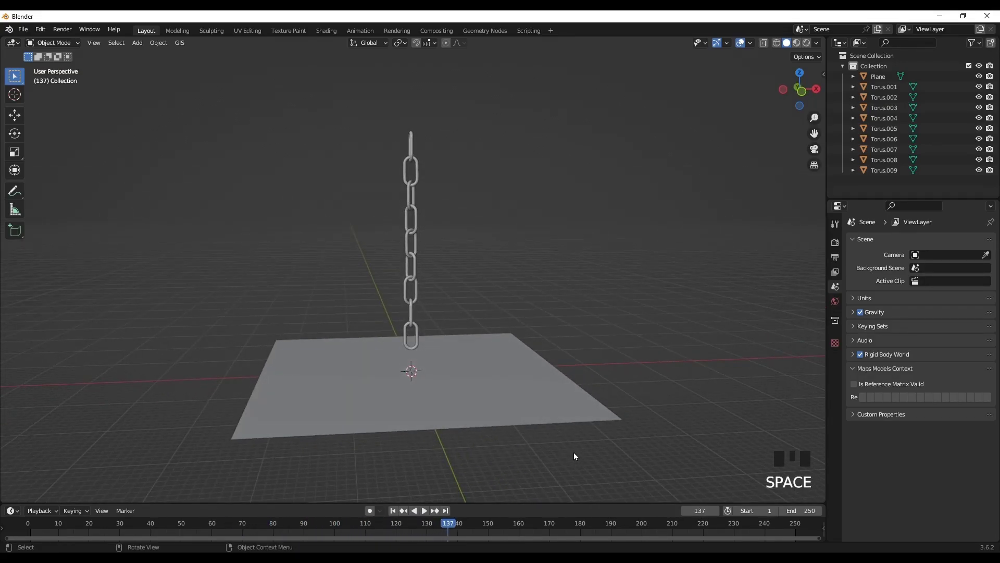
key("shift+Left")
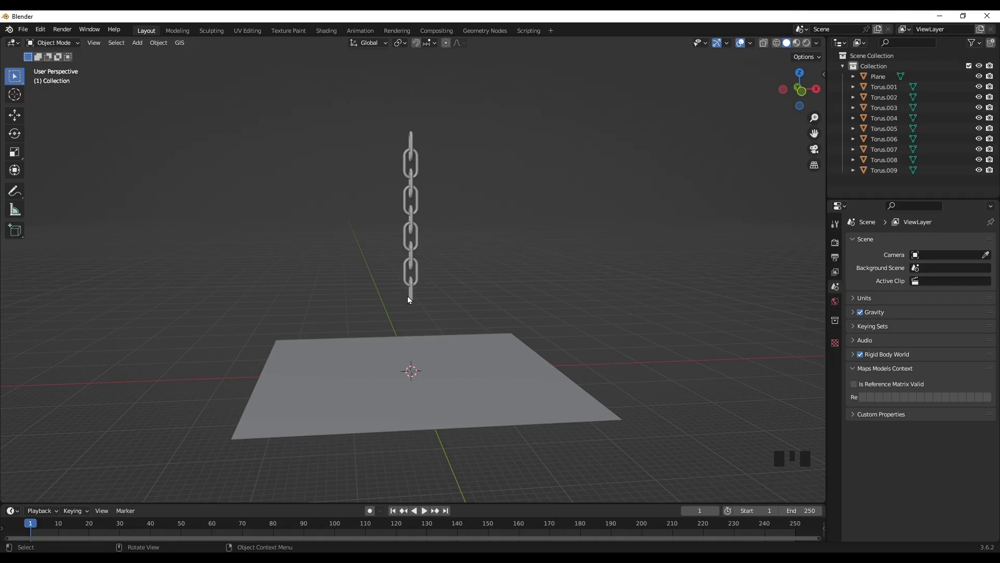
Enter Edit Mode on the bottom link Torus.001 and view it from the front and right side.
left_click(415, 298)
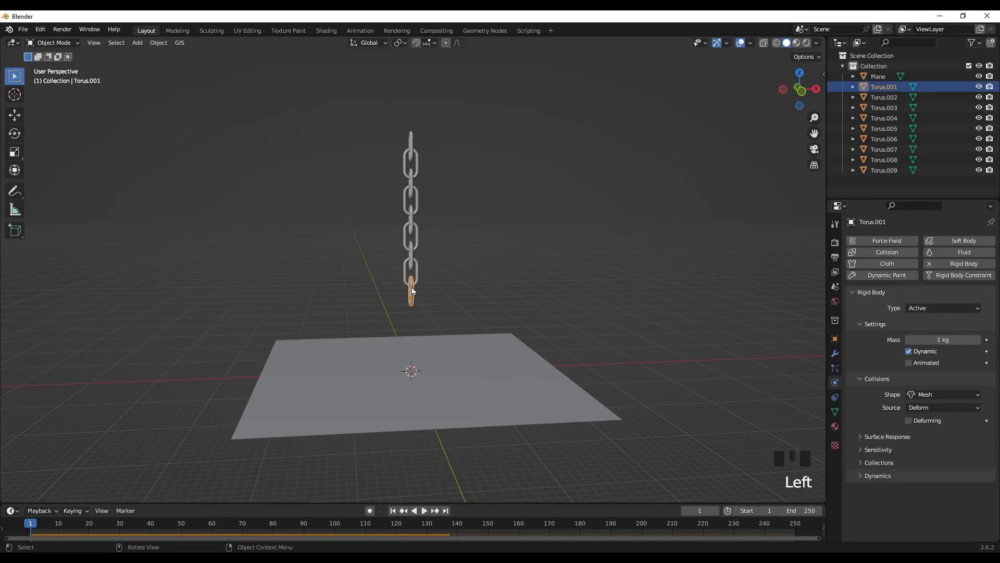
key("Tab")
key("KP_Decimal")
scroll("down", 3)
key("KP_1")
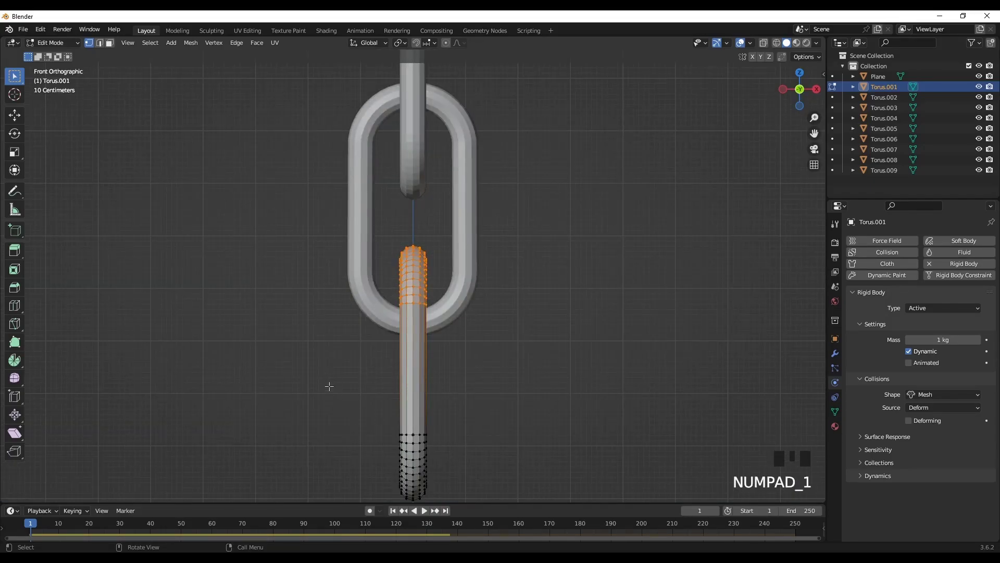
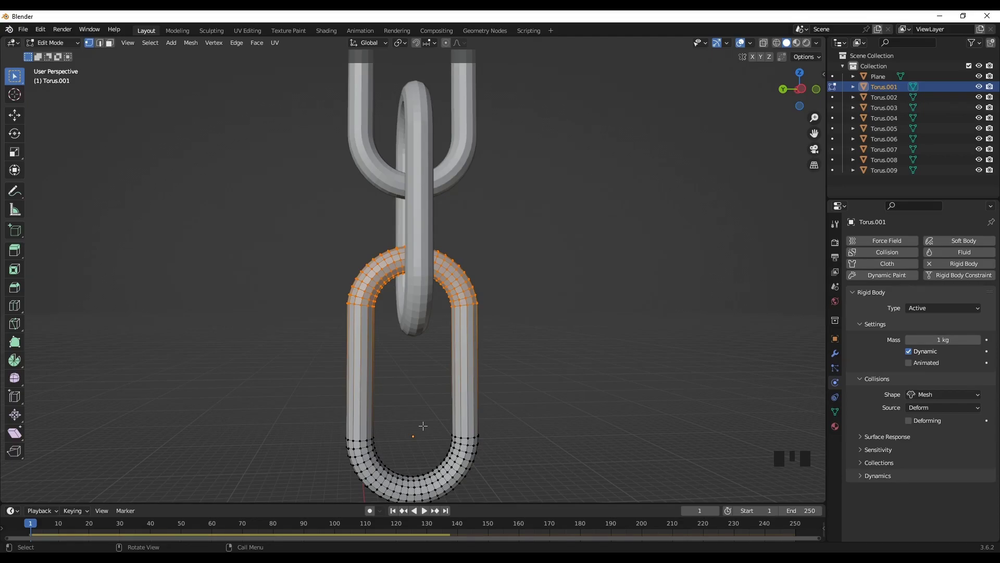
key("KP_1")
key("shift+KP_1")
key("KP_3")
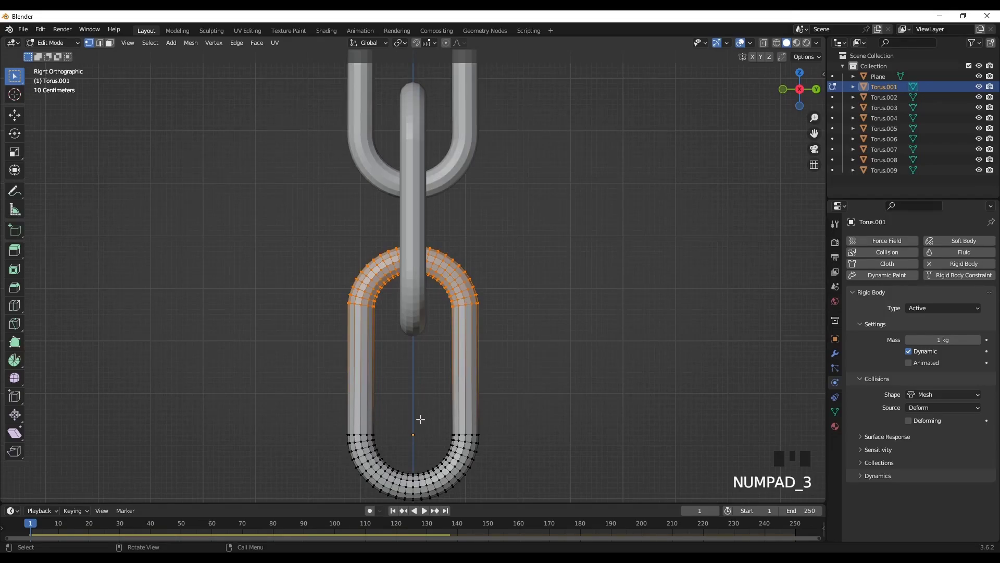
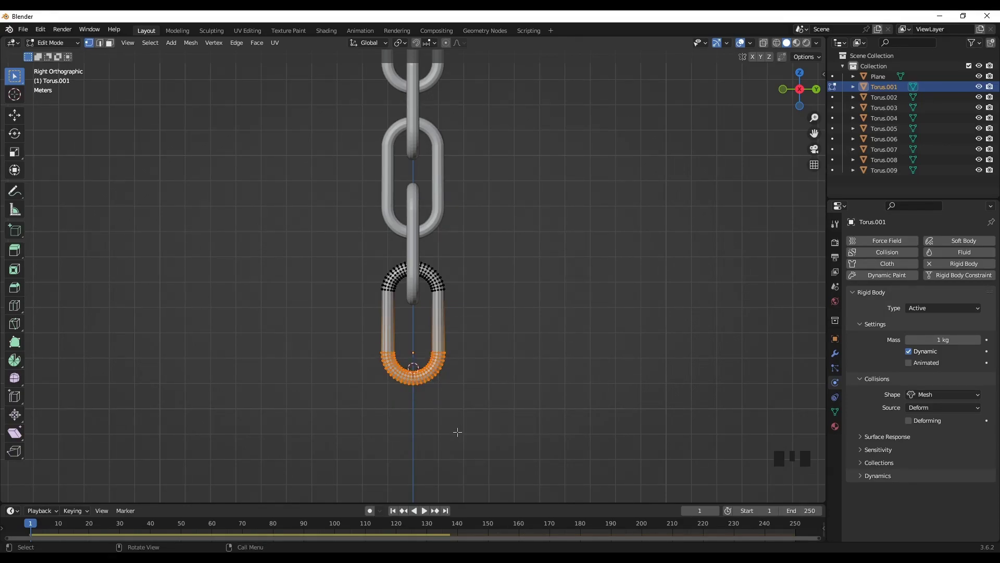
Add a UV sphere to the link's mesh, scale it up and lower it about 2.28 m as the wrecking ball.
key("shift+a")
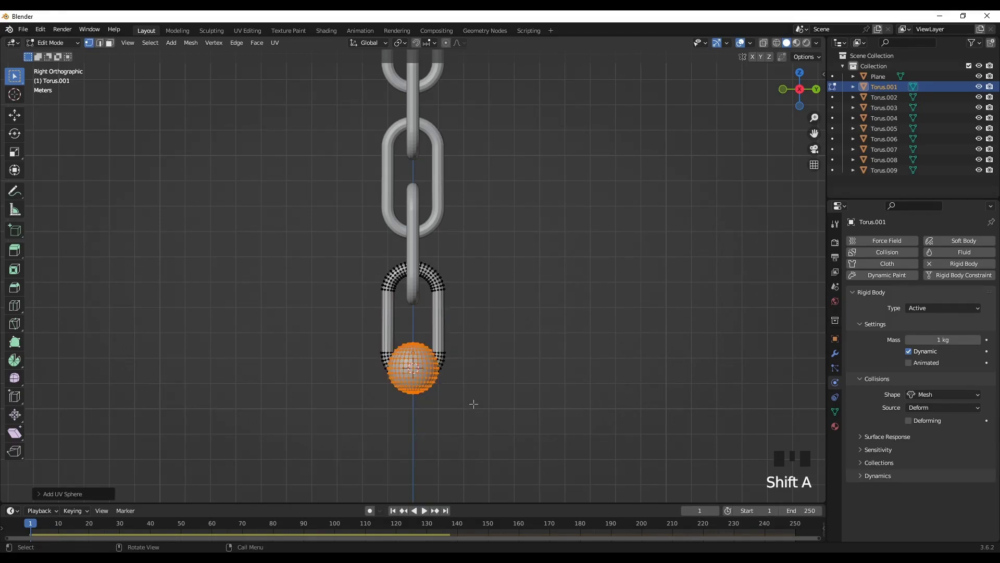
scroll("down", 3)
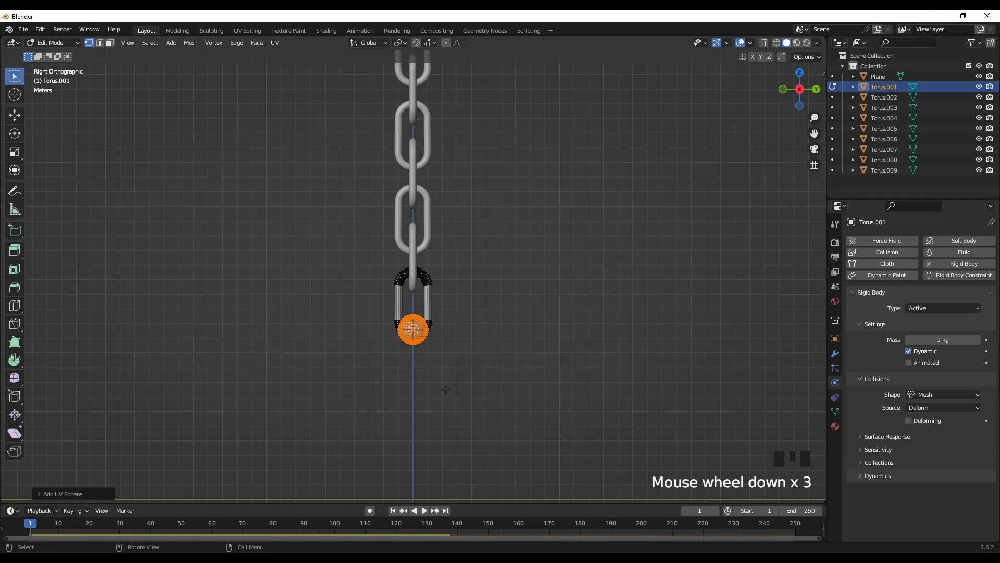
key("s")
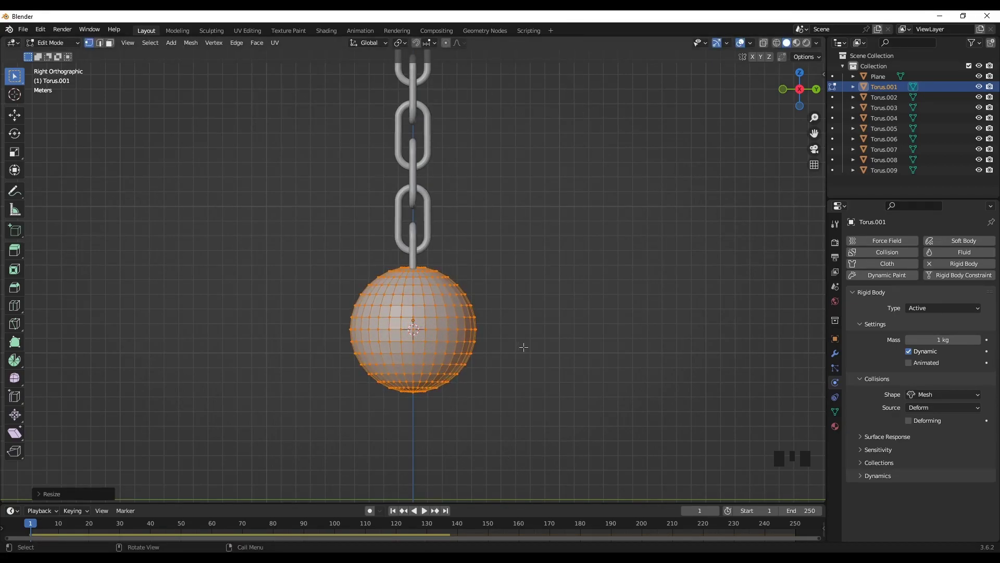
key("g")
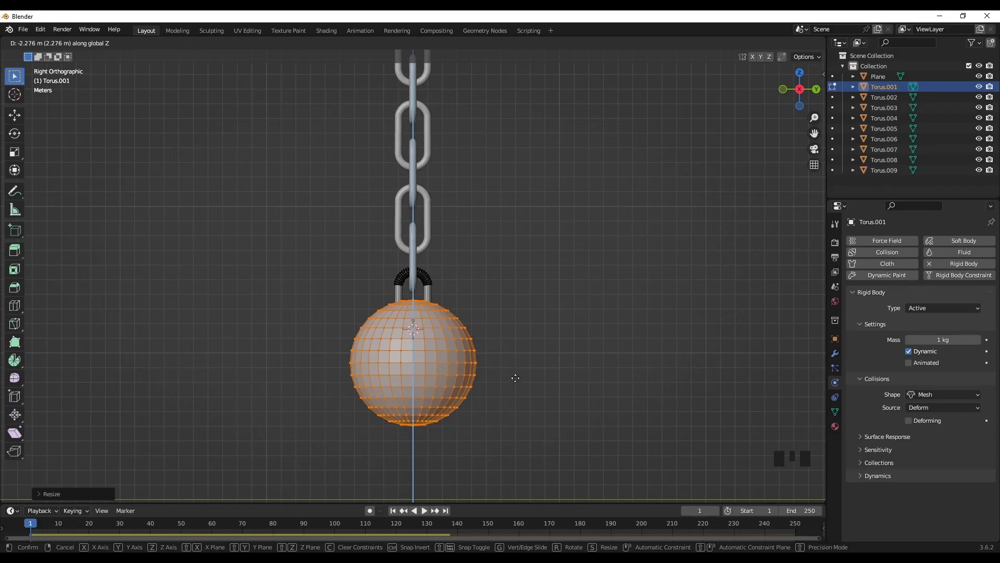
key("Tab")
Orbit and zoom around the hanging ball to inspect it, then deselect everything.
scroll("down", 3)
scroll("up", 3)
scroll("down", 3)
left_click_drag(408, 404, 412, 317)
scroll("up", 3)
left_click_drag(411, 324, 371, 355)
scroll("down", 3)
left_click_drag(447, 427, 496, 436)
left_click(497, 437)
key("space")
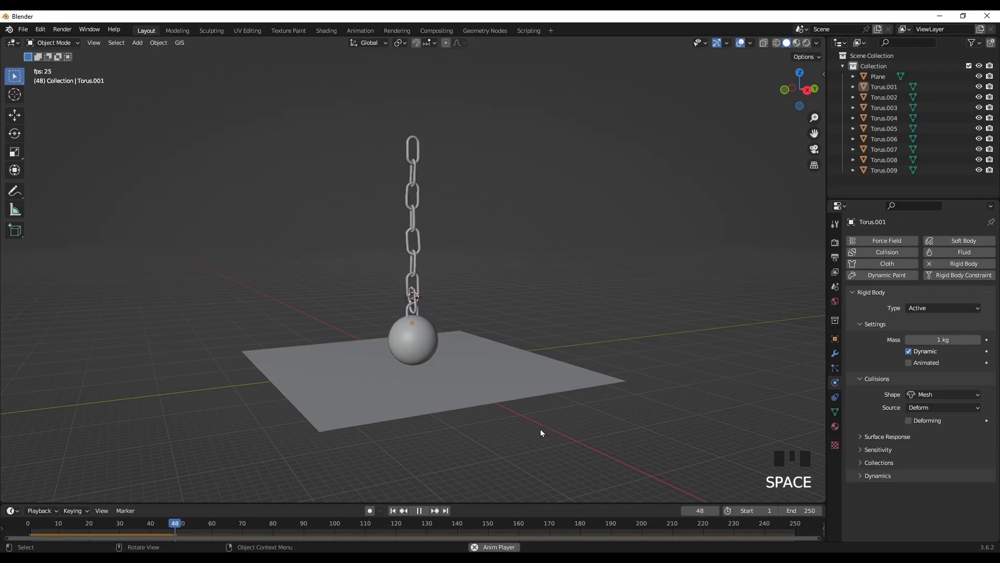
left_click_drag(471, 427, 414, 413)
key("KP_1")
scroll("up", 3)
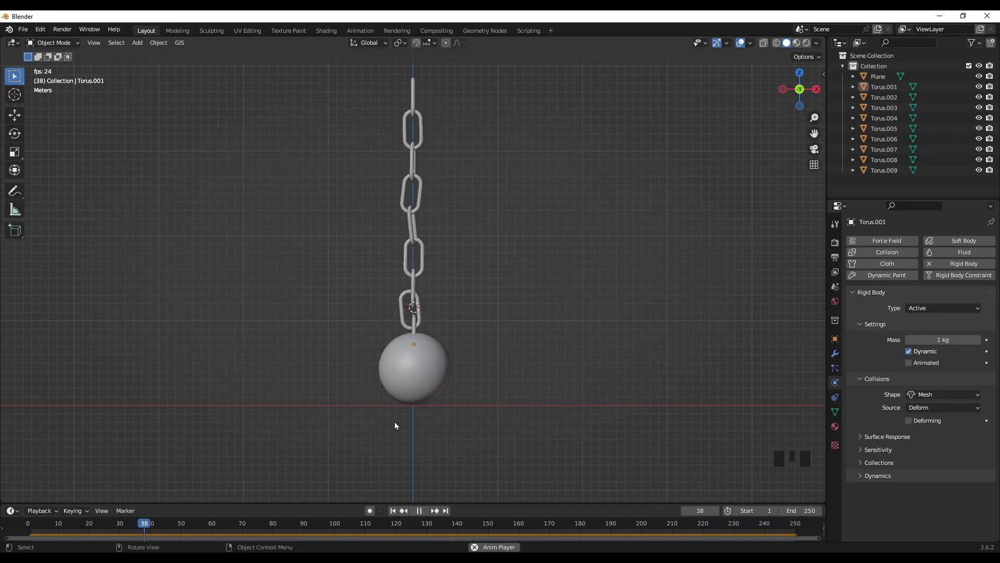
left_click_drag(398, 430, 391, 444)
key("space")
left_click_drag(398, 517, 418, 270)
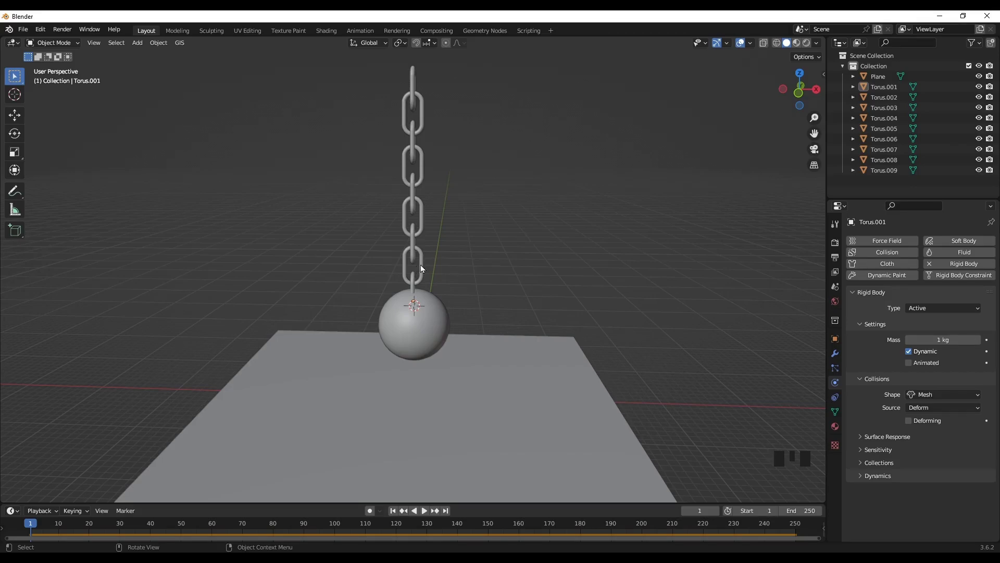
left_click(424, 266)
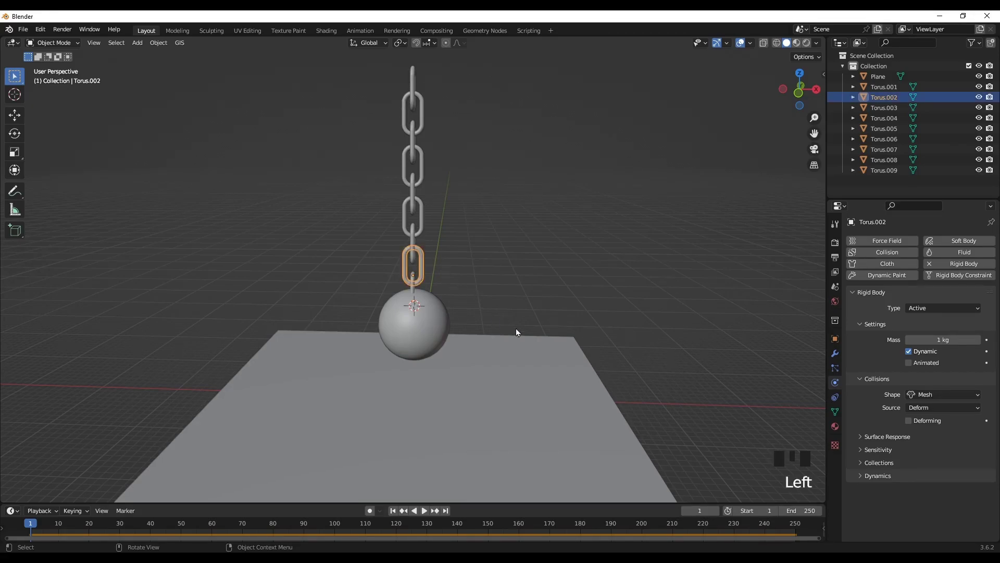
scroll("down", 3)
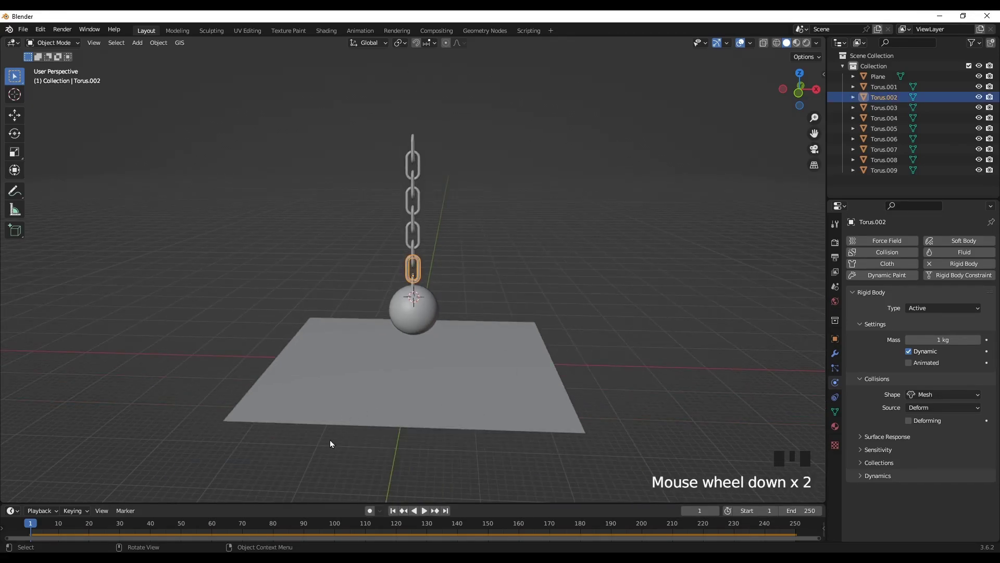
left_click_drag(341, 447, 394, 419)
Move the ground plane down along Z and play the simulation to watch the ball fall.
left_click(394, 418)
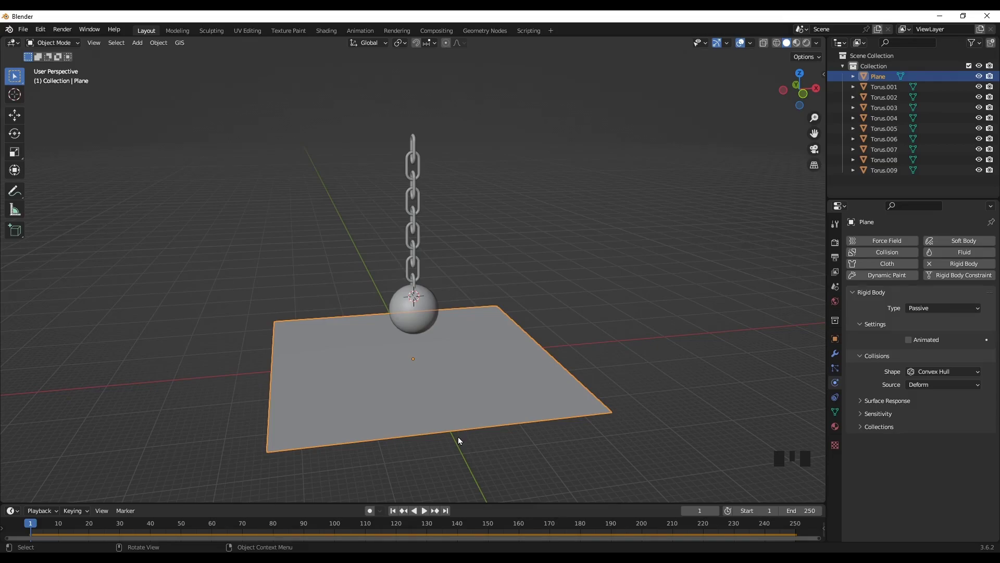
key("g")
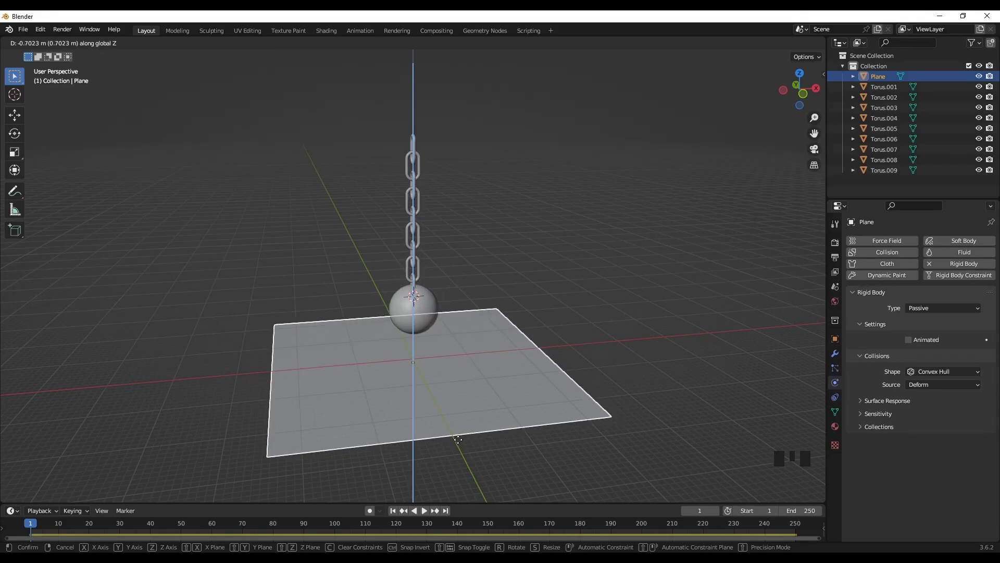
key("KP_1")
key("space")
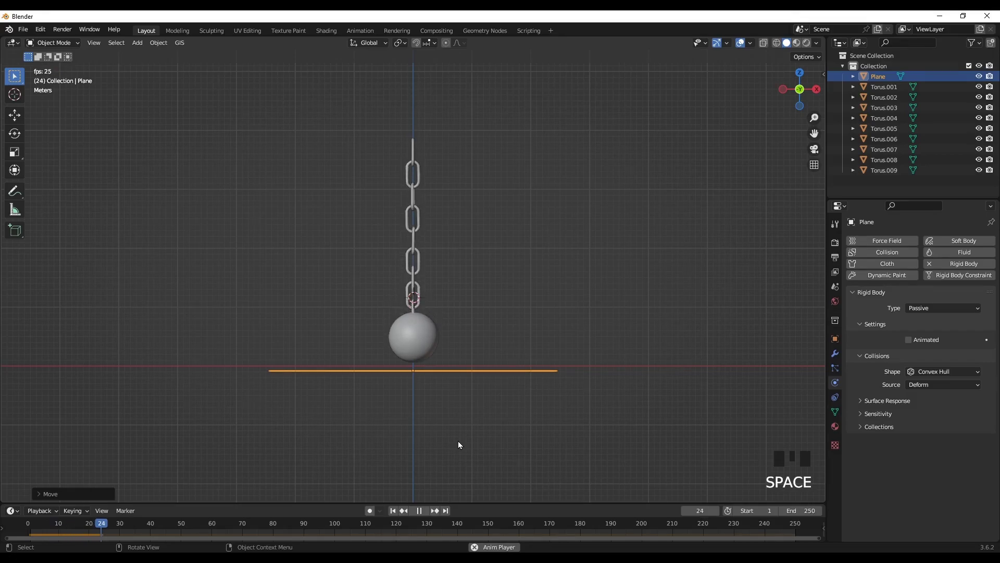
key("space")
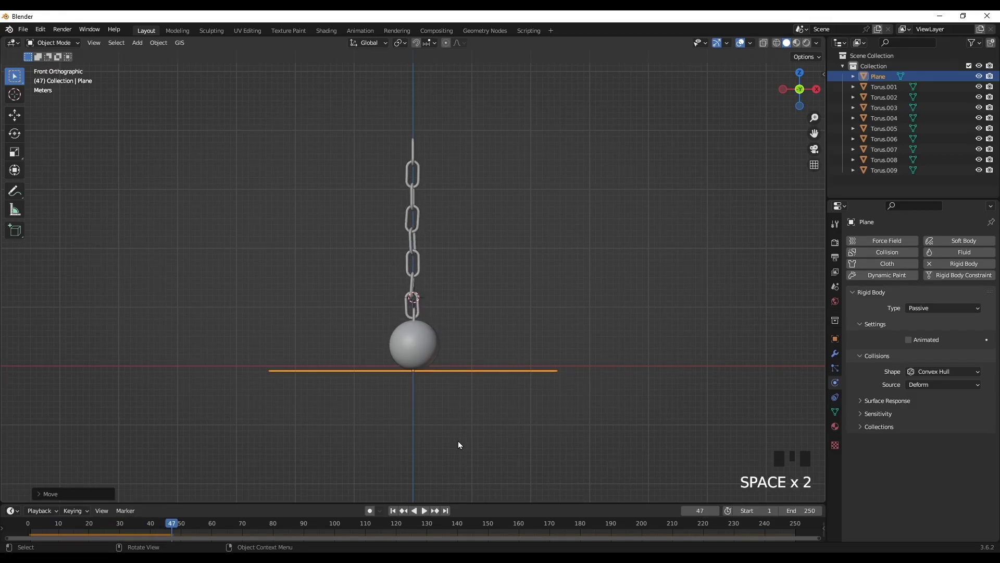
Adjust the plane's height again until the ball rests on it, then rewind to frame 1.
key("g")
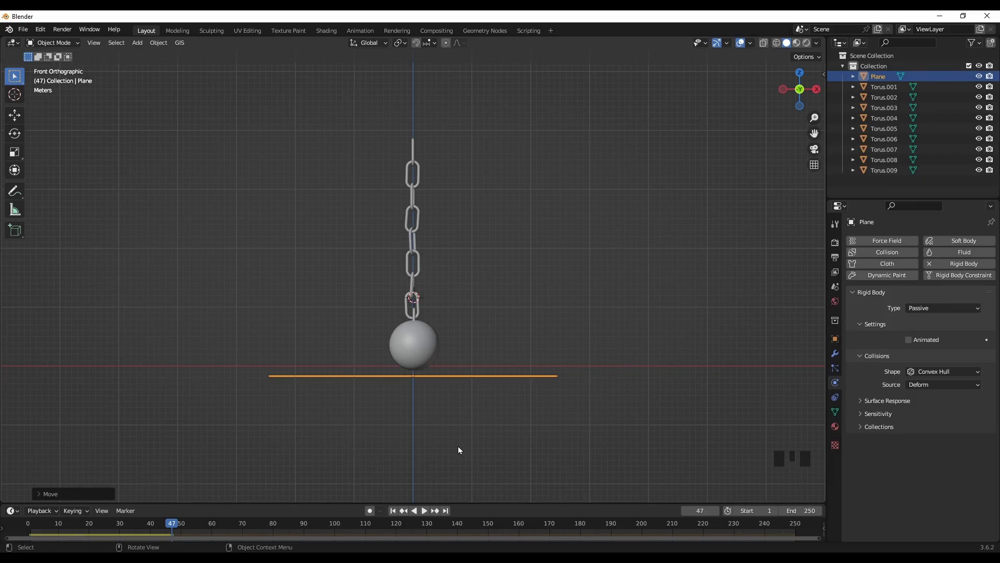
key("space")
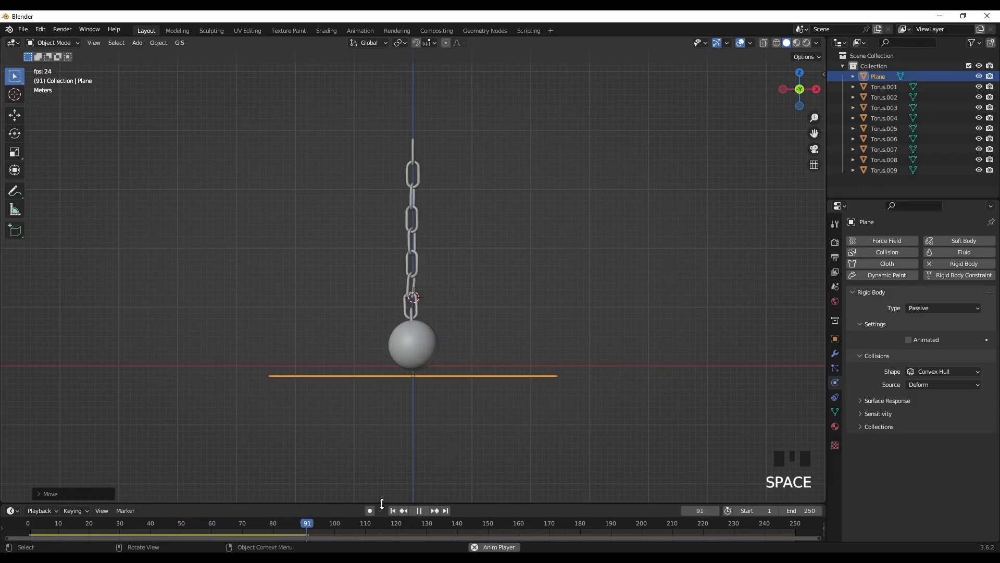
left_click_drag(395, 519, 436, 449)
key("g")
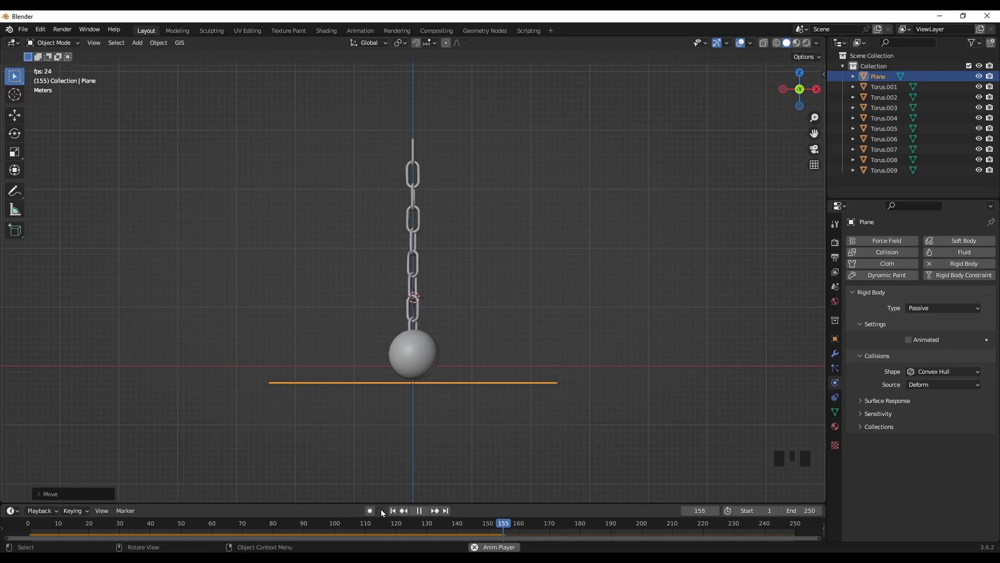
left_click_drag(368, 428, 589, 450)
left_click(588, 450)
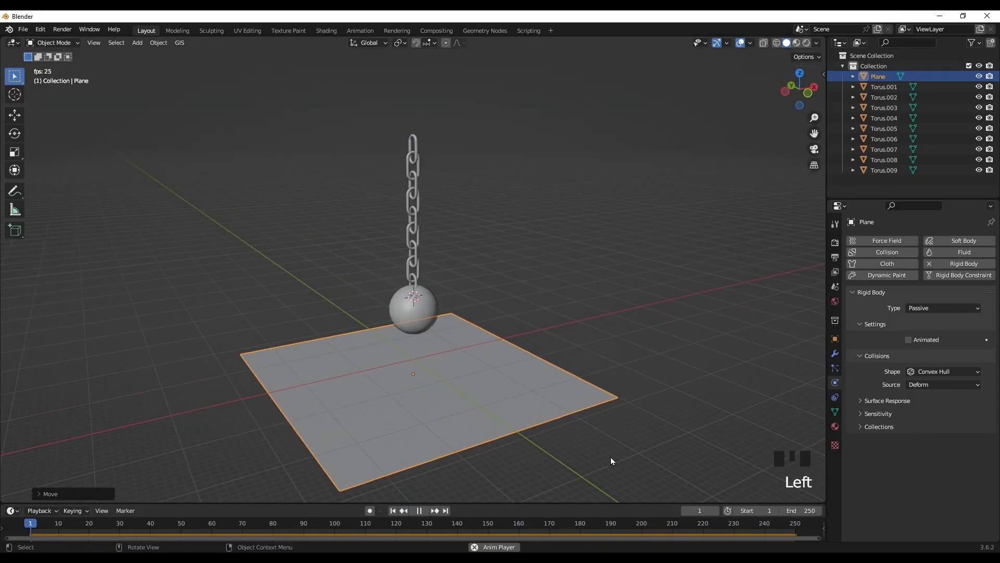
left_click(614, 462)
Stop playback, return to frame 1 and select the topmost chain link (Torus.009).
key("space")
key("shift+Left")
left_click(610, 443)
left_click_drag(614, 454, 572, 442)
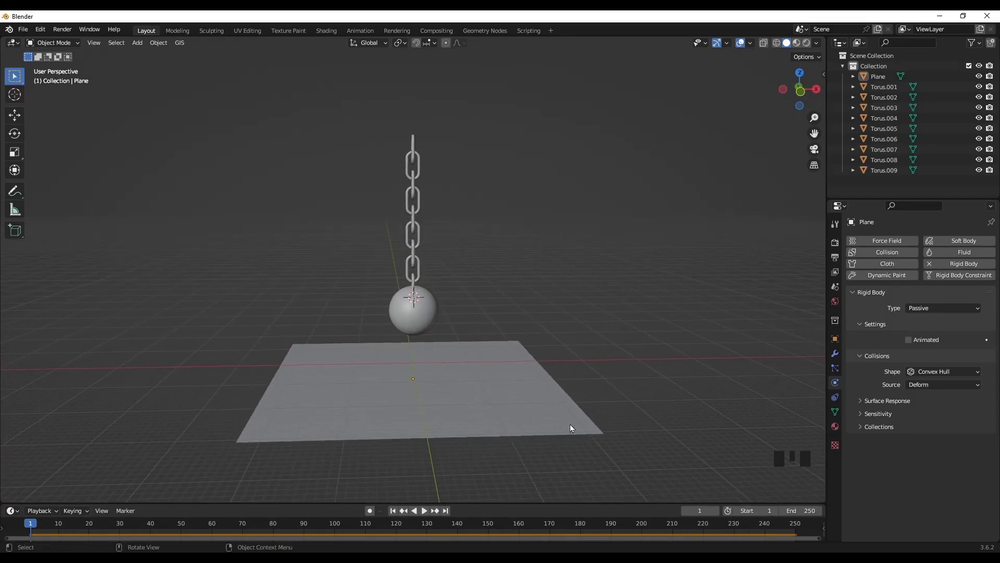
left_click_drag(465, 262, 419, 147)
left_click(420, 147)
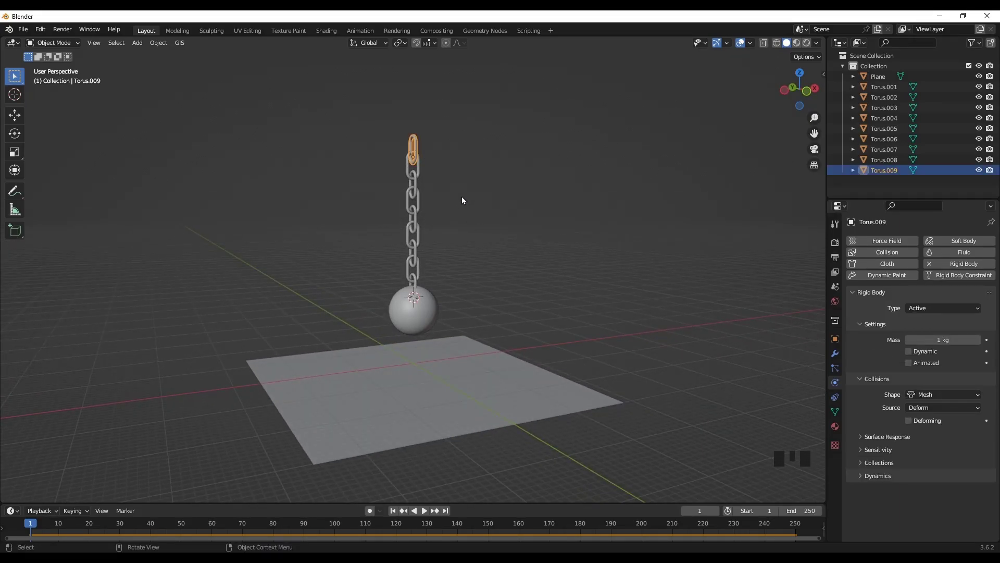
Snap the 3D cursor to the top link and switch to front orthographic view.
key("shift+s")
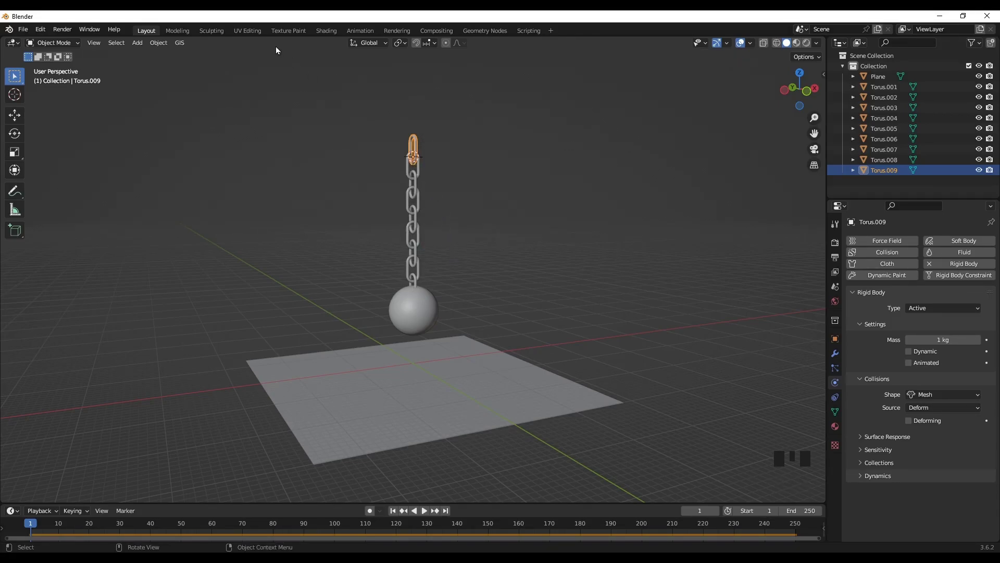
left_click_drag(408, 47, 431, 124)
key("KP_1")
Select the whole chain and ball and rotate them sideways about the top link.
left_click(390, 140)
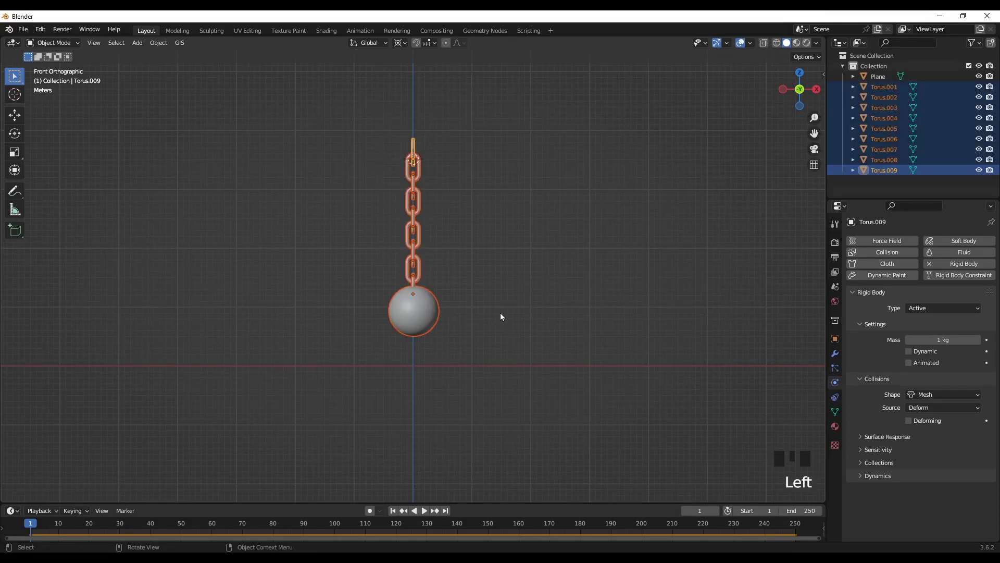
key("r")
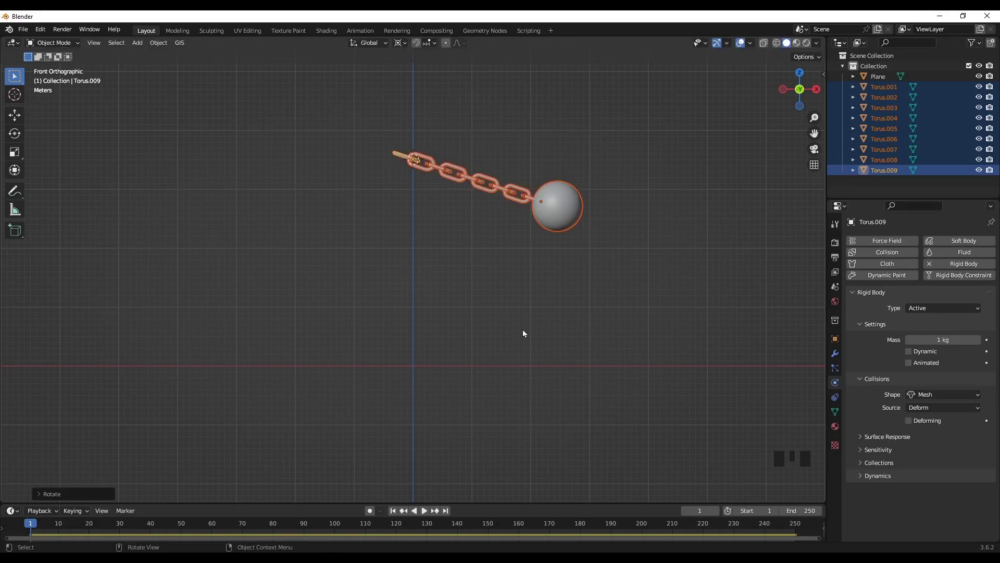
left_click_drag(535, 367, 661, 389)
left_click(660, 389)
Play the simulation to test the ball's swing, then stop and view the whole scene.
key("space")
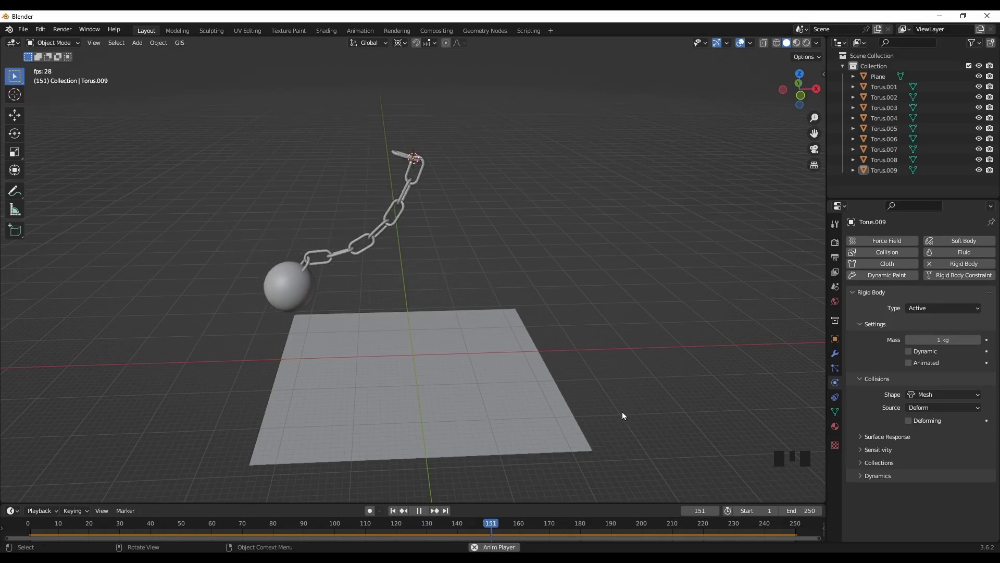
key("space")
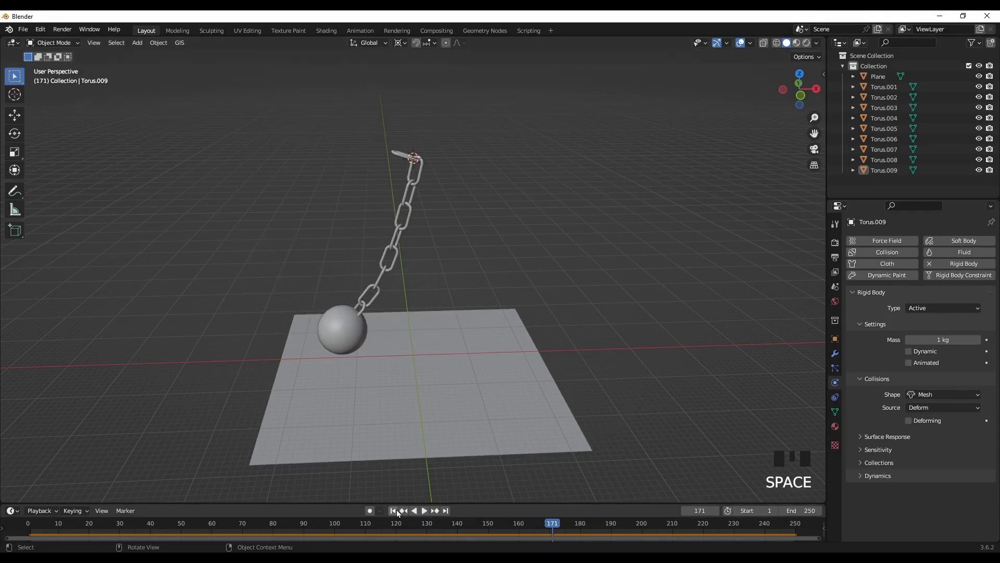
left_click_drag(396, 513, 396, 422)
left_click_drag(500, 477, 539, 467)
Move the 3D cursor to the plane's centre and add a new cube there.
key("shift+s")
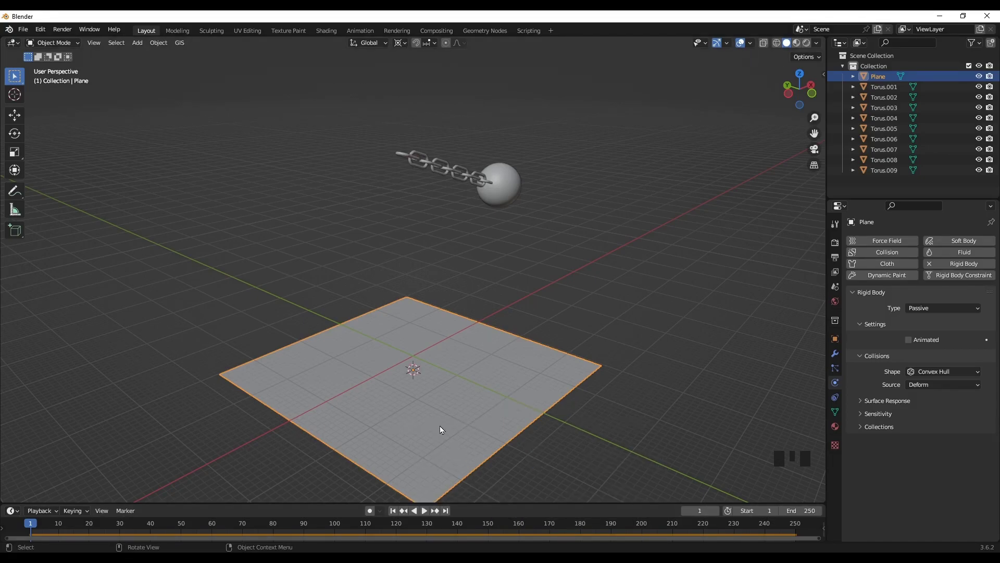
key("shift+a")
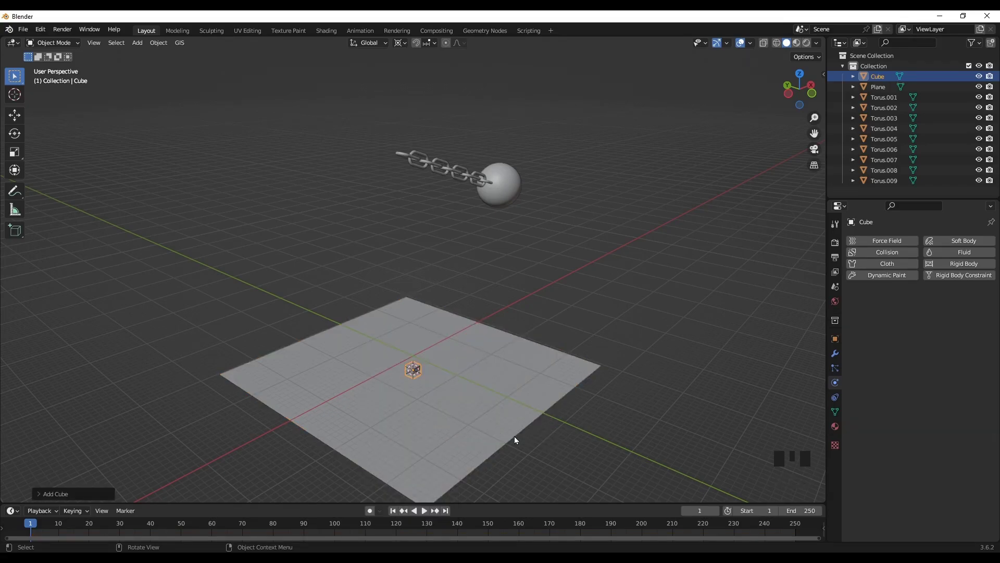
scroll("up", 3)
left_click_drag(451, 471, 560, 451)
key("KP_1")
scroll("down", 3)
left_click_drag(508, 450, 496, 439)
scroll("up", 3)
scroll("down", 3)
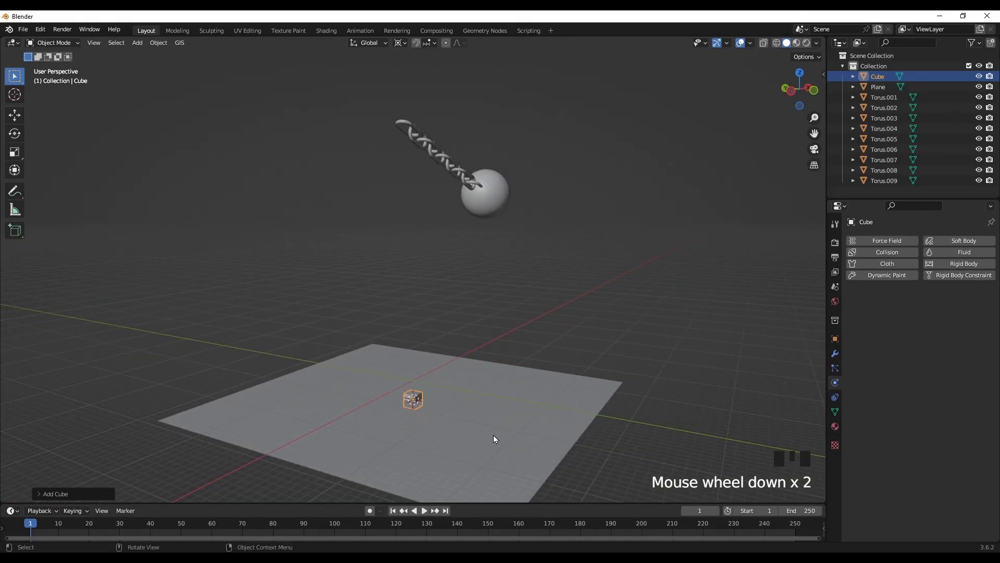
Lift the cube about 1 m along Z so it sits on the plane's surface.
key("g")
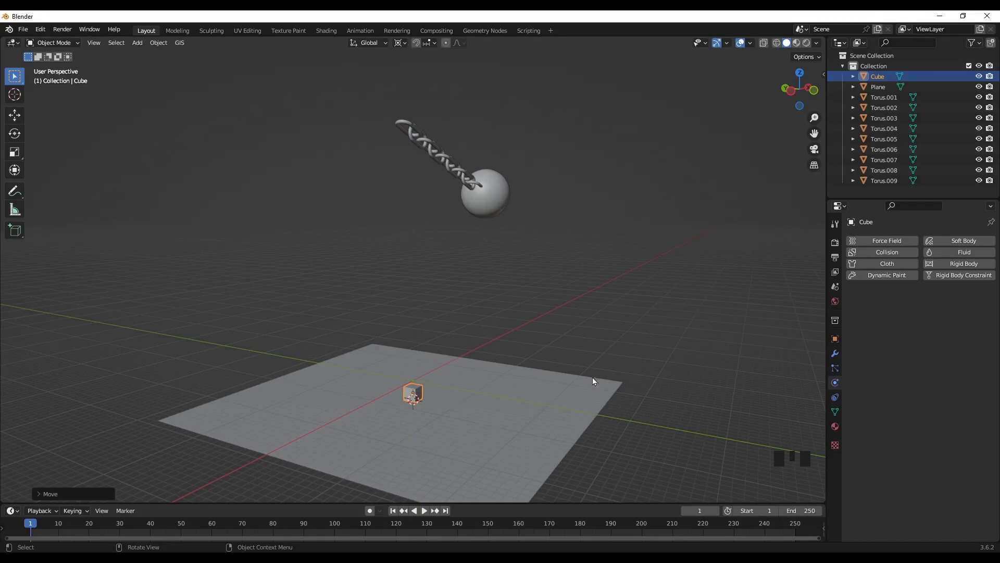
left_click_drag(575, 438, 413, 424)
scroll("up", 3)
left_click_drag(522, 464, 494, 393)
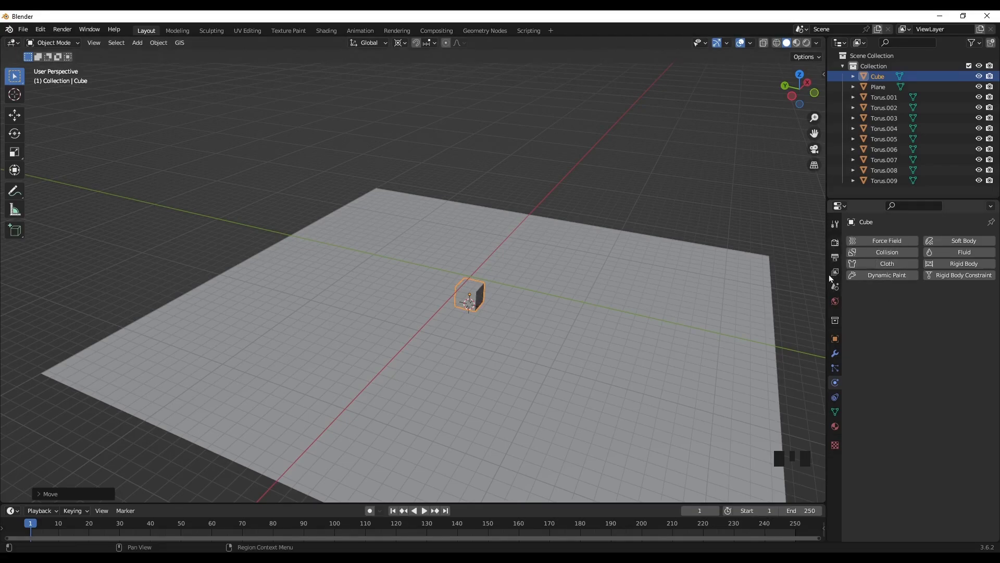
Add an Array modifier with Count 7 and Relative Offset X 1.1 to the cube.
left_click(840, 357)
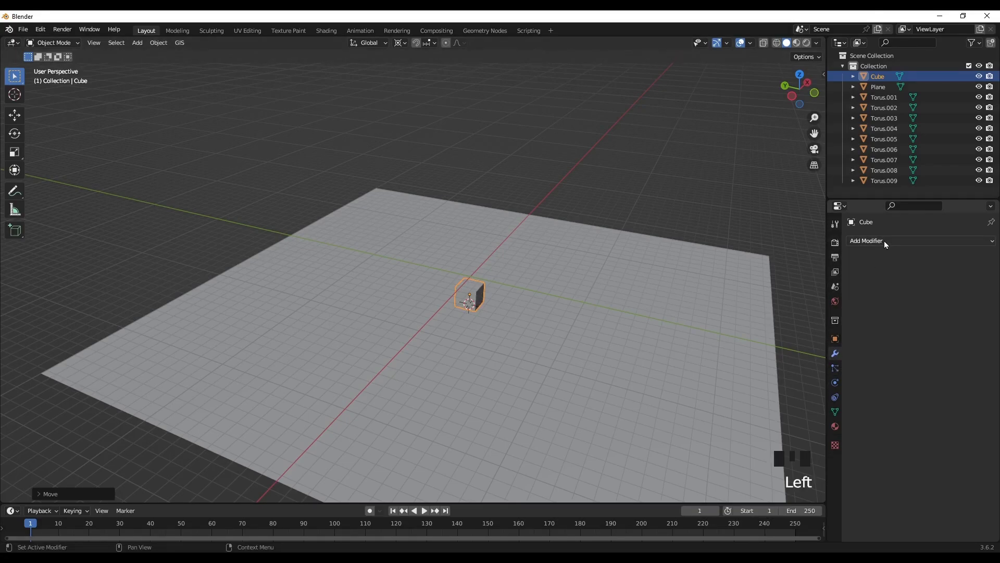
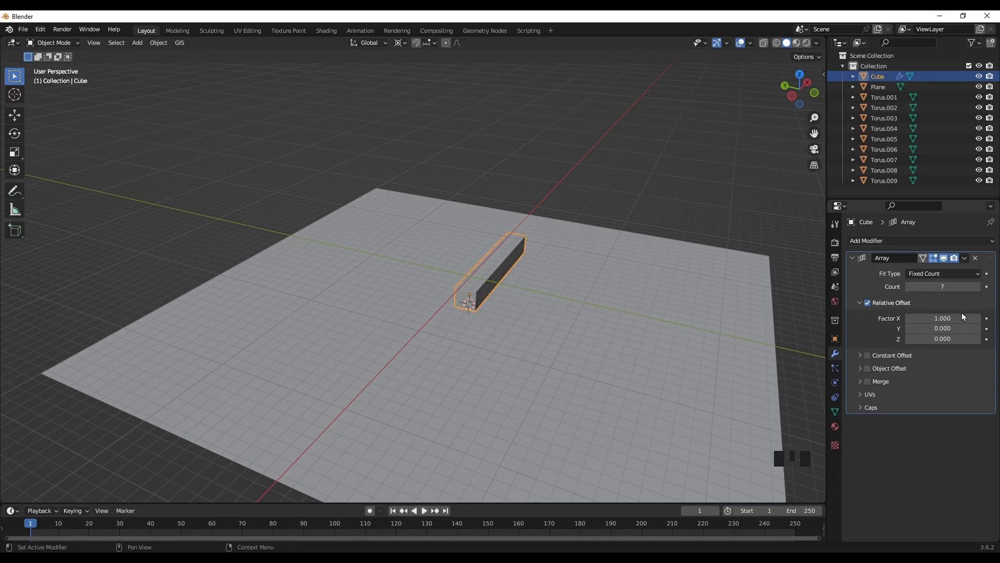
left_click_drag(571, 348, 982, 325)
left_click_drag(982, 325, 659, 376)
left_click_drag(659, 377, 642, 365)
From top view, slide the row of seven cubes along X.
key("KP_7")
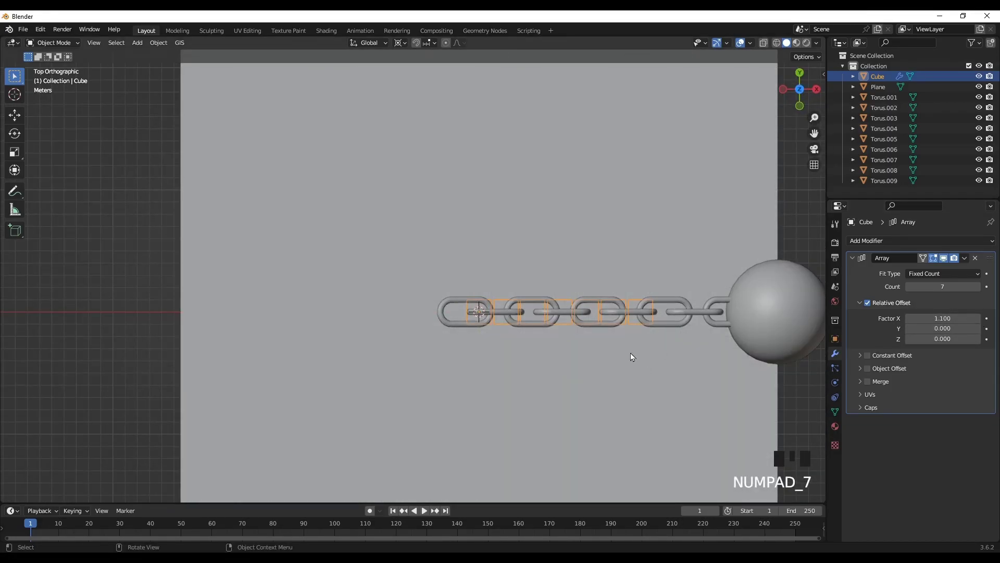
scroll("down", 3)
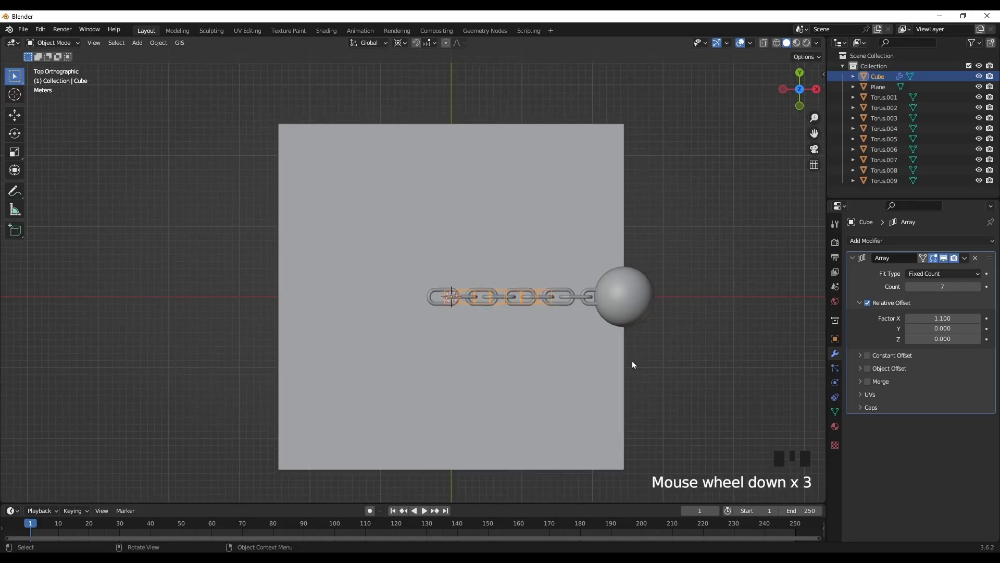
key("g")
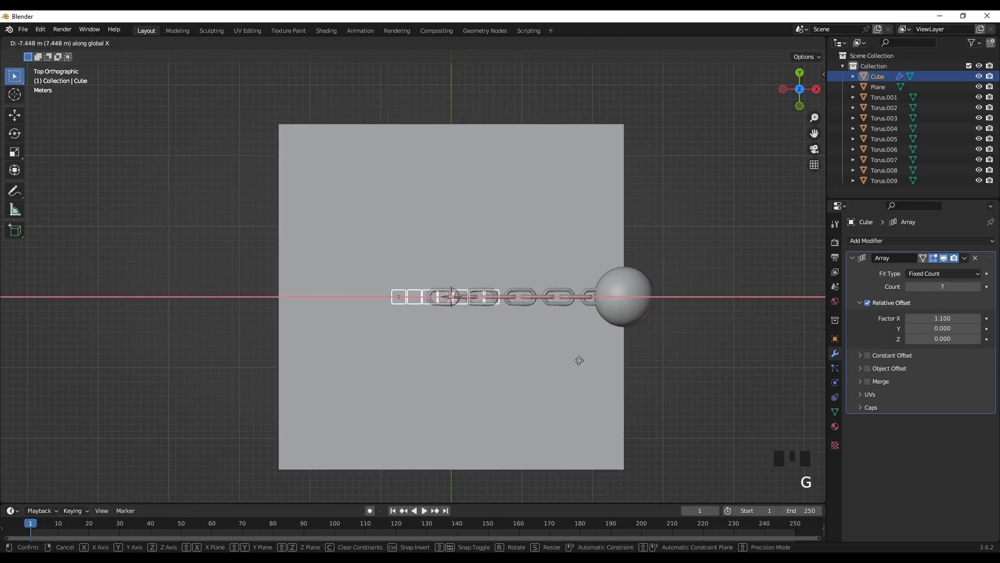
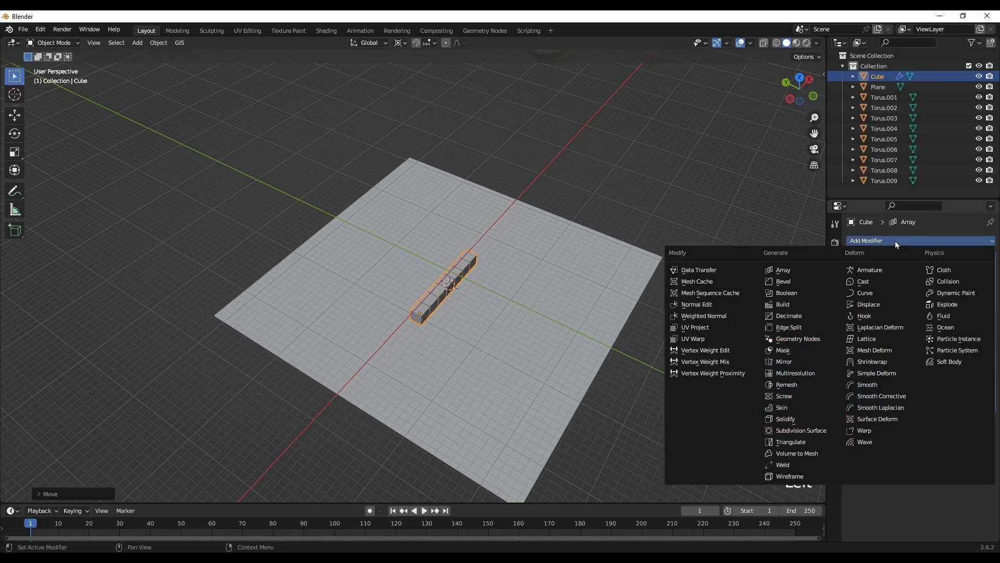
Add a second Array (count 6) making a 7×6 grid and move it over the plane's middle.
left_click_drag(793, 273, 926, 470)
scroll("down", 3)
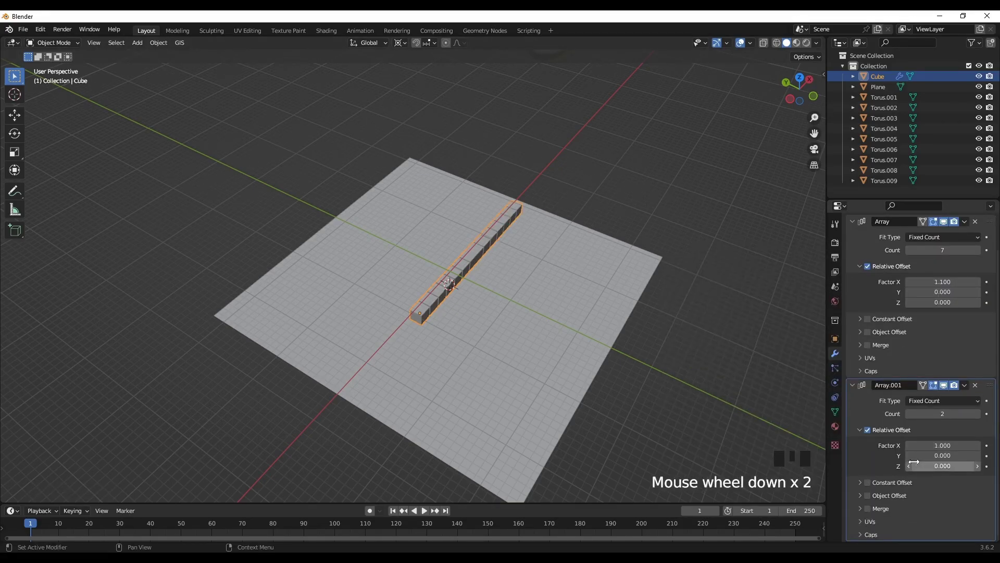
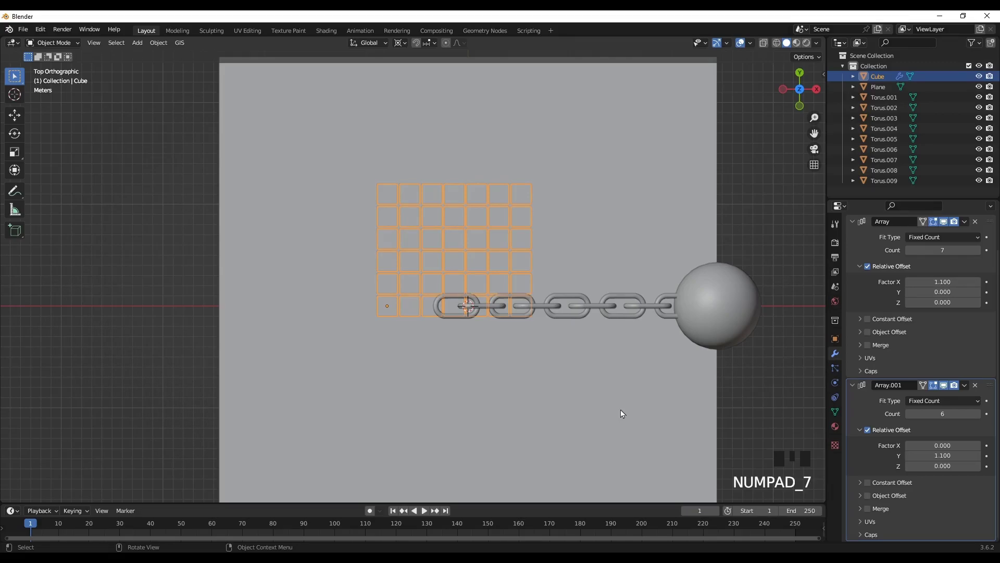
key("g")
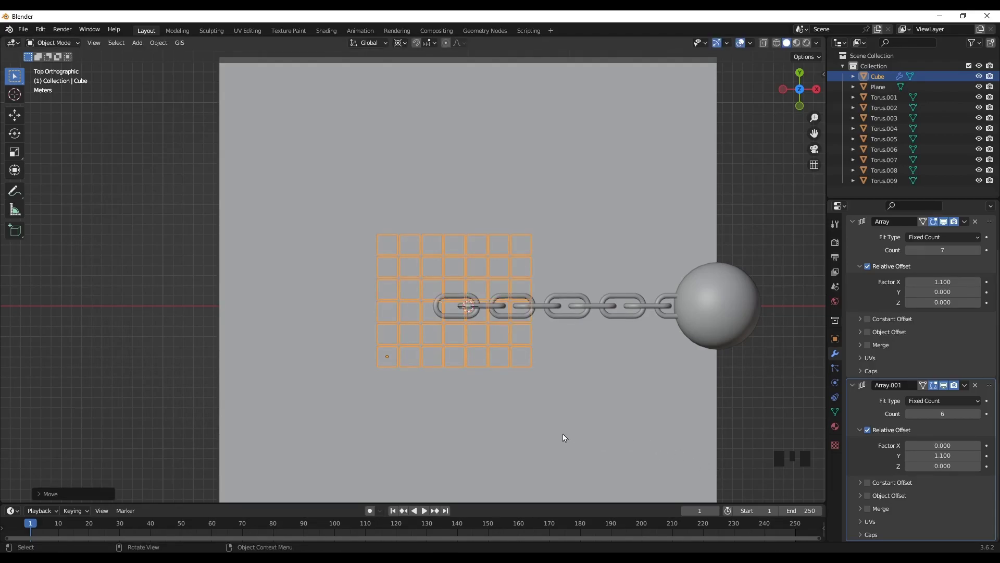
Add a third Array with Count 5 and Z offset 1.1, stacking the grid into a 7×6×5 block.
left_click_drag(568, 436, 597, 380)
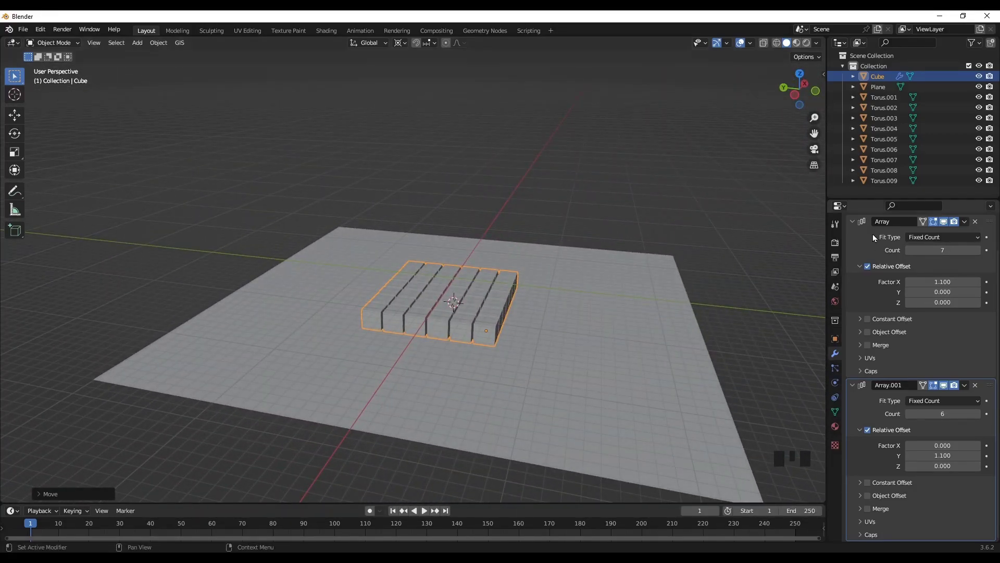
scroll("up", 3)
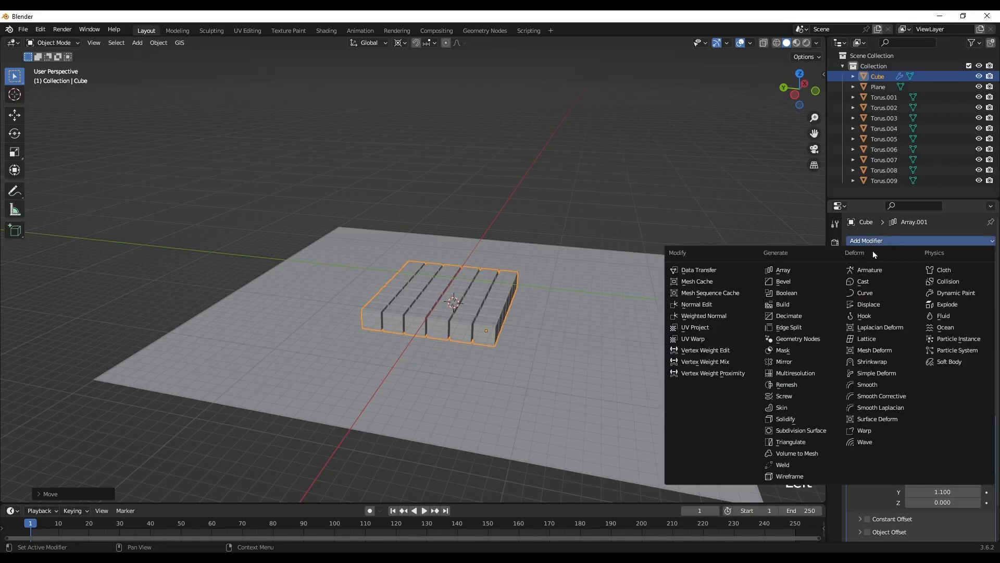
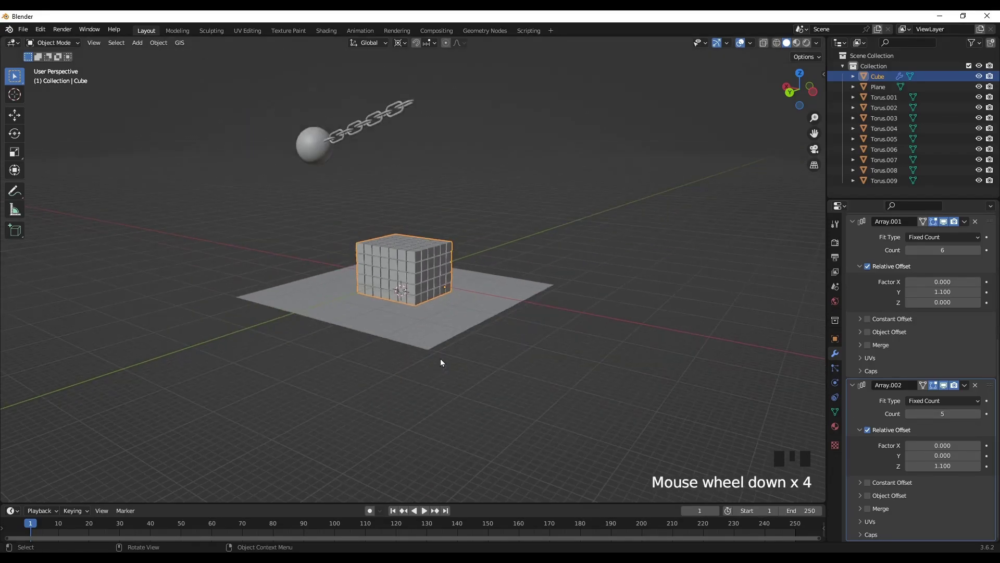
left_click_drag(453, 362, 923, 342)
scroll("up", 3)
scroll("up", 3)
key("KP_7")
left_click_drag(630, 397, 869, 285)
left_click(869, 286)
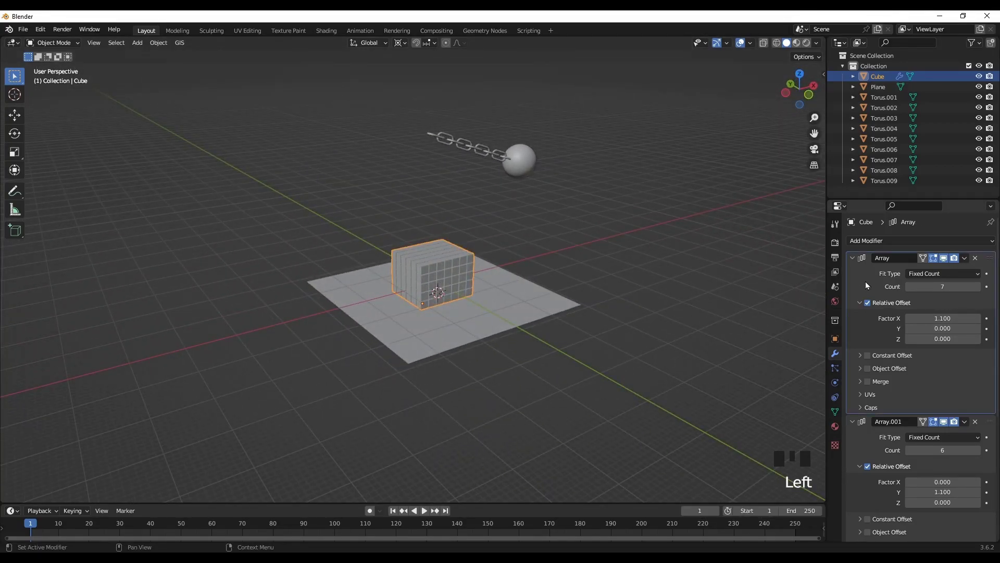
Apply all three Array modifiers to the cube block's mesh.
key("ctrl+a")
key("ctrl+a")
key("ctrl+a")
left_click_drag(472, 368, 514, 375)
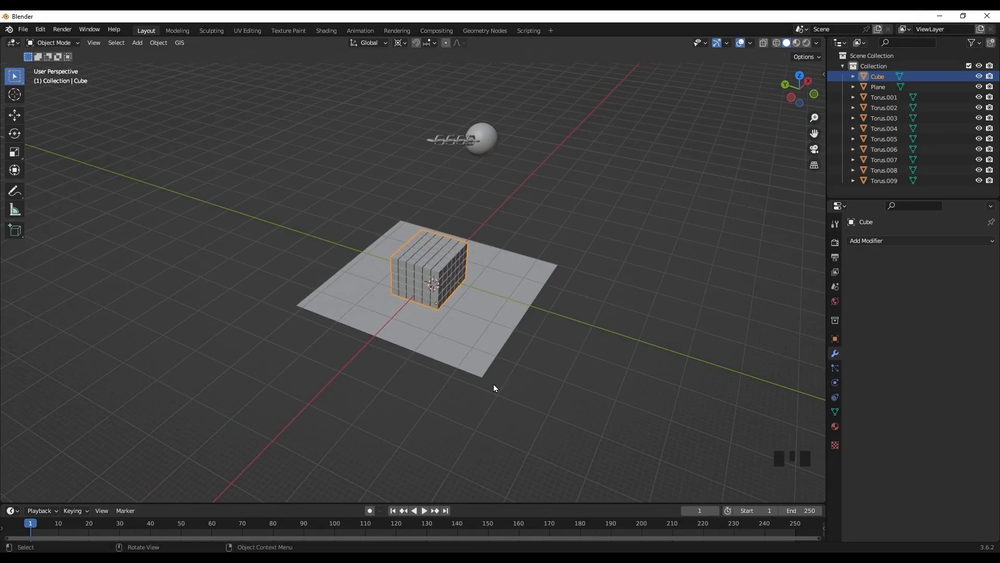
Separate the block by loose parts into individual cube objects.
key("Tab")
key("p")
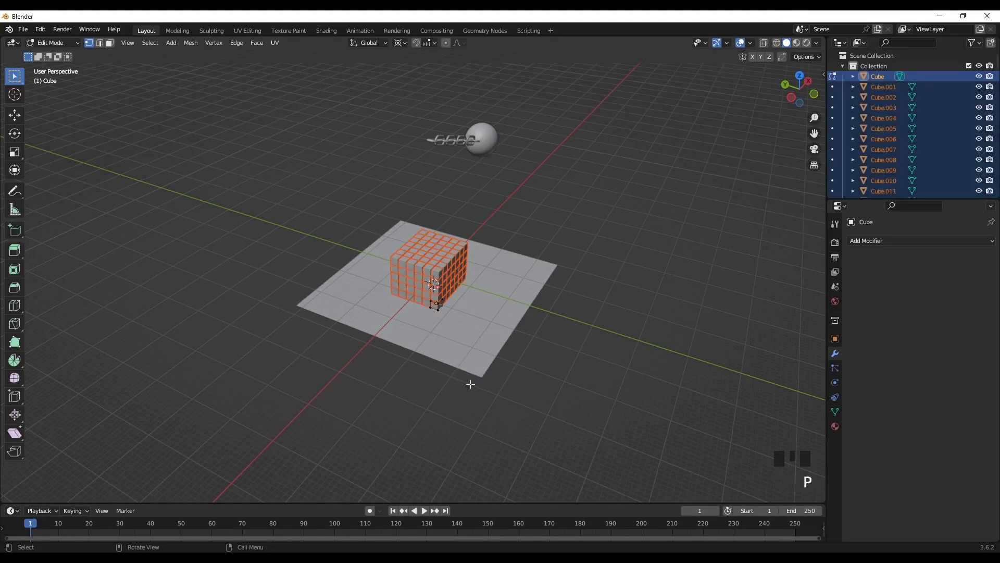
key("Tab")
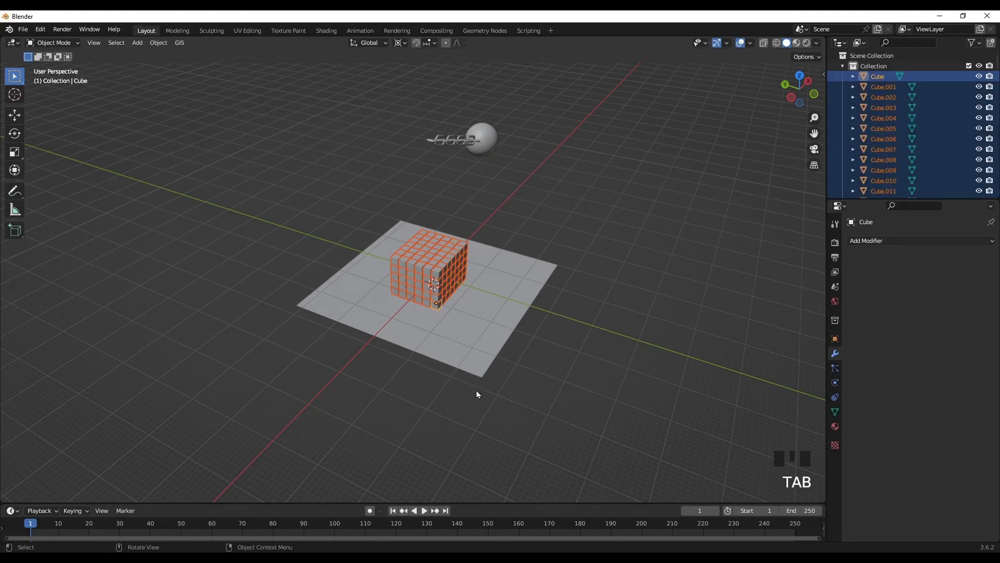
left_click_drag(490, 437, 860, 386)
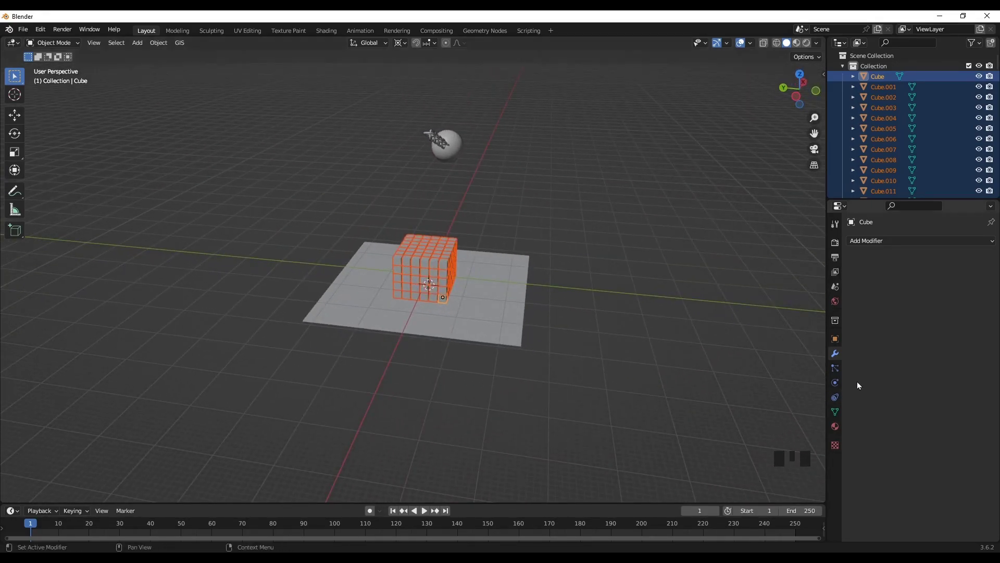
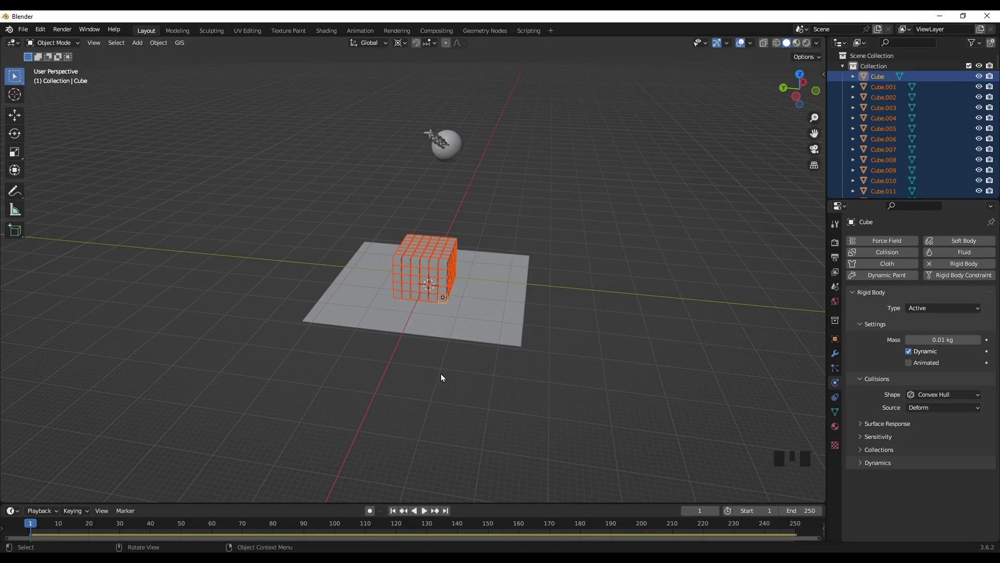
Make the cubes active rigid bodies of 0.01 kg with Convex Hull and copy settings to all.
key("F3")
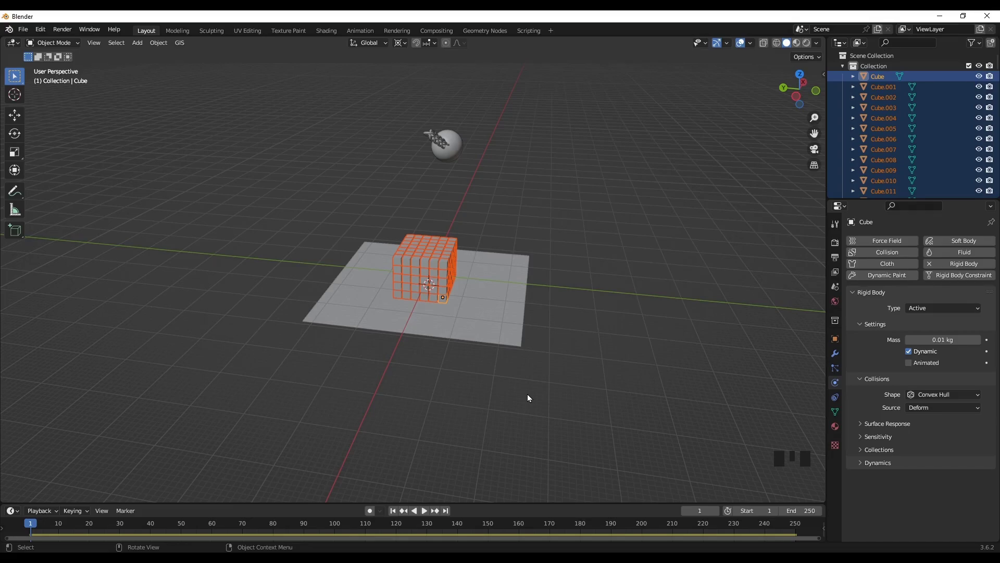
Check the cubes' geometry in Edit Mode and set each cube's origin to its geometry.
left_click_drag(406, 398, 462, 405)
key("Tab")
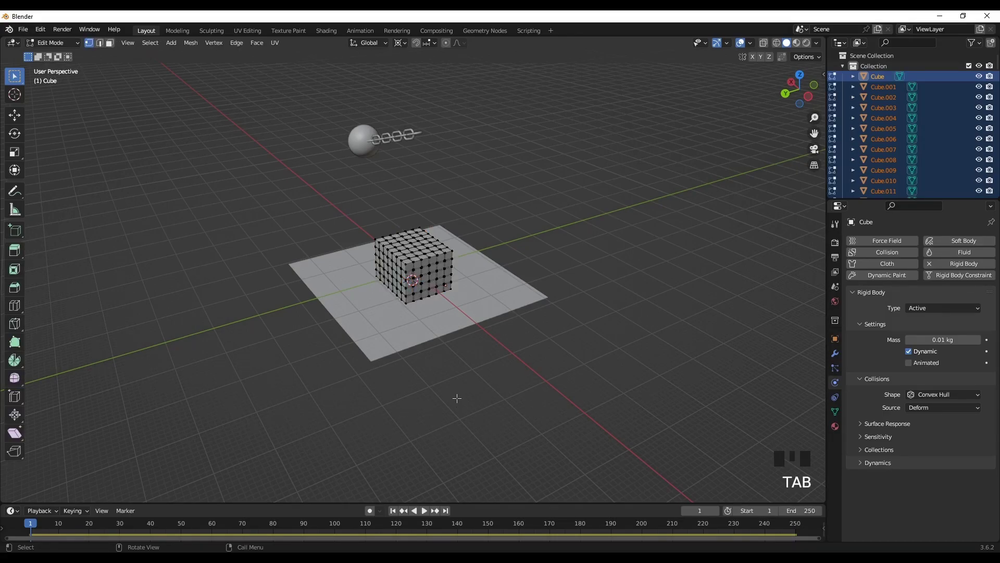
key("alt+z")
key("Tab")
left_click_drag(424, 411, 491, 399)
key("KP_1")
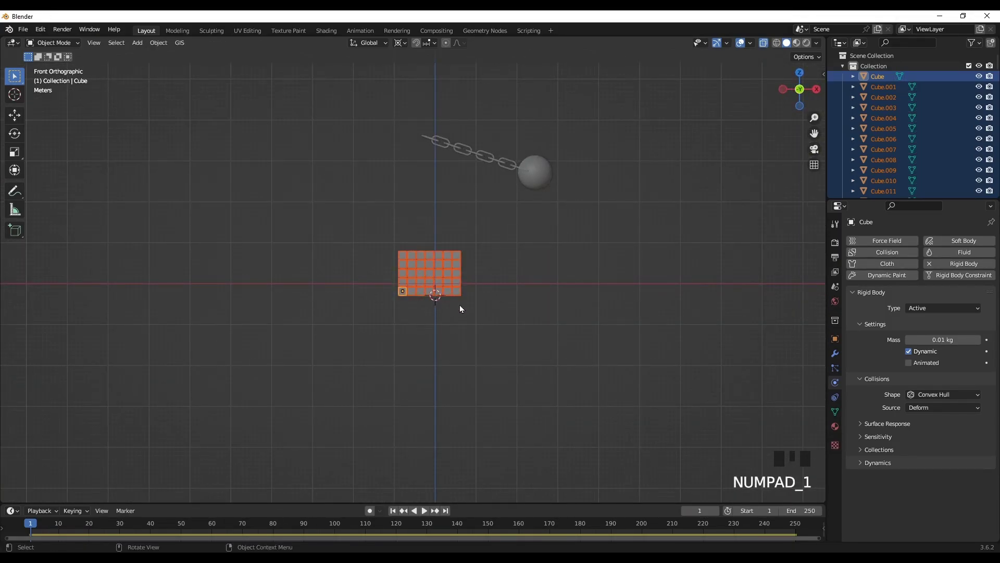
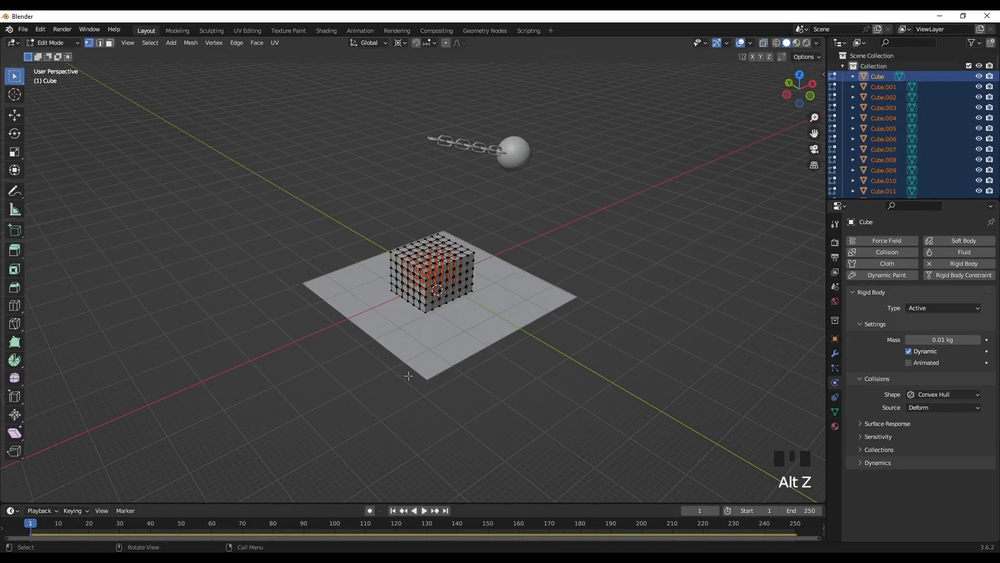
key("Tab")
left_click_drag(371, 380, 458, 377)
Pick individual cubes such as Cube.056 and Cube.182 to confirm their centred origins.
left_click(445, 360)
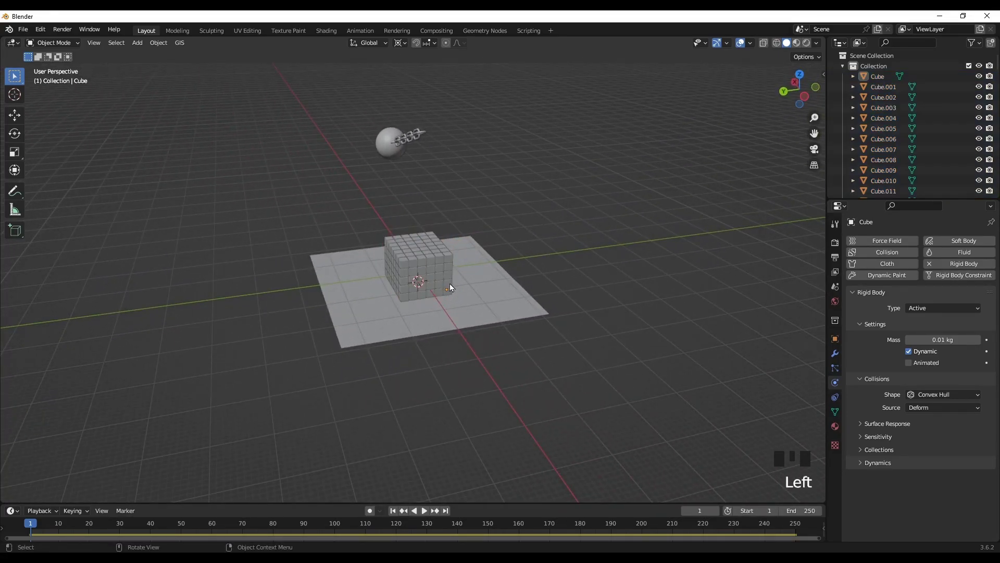
left_click(455, 287)
left_click(441, 289)
left_click(434, 269)
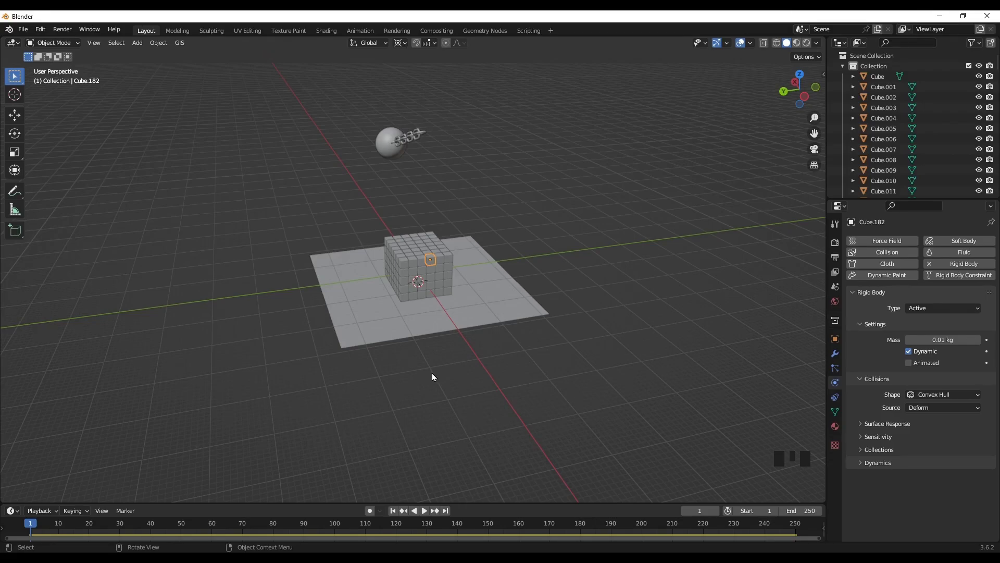
left_click_drag(436, 381, 407, 406)
left_click(406, 405)
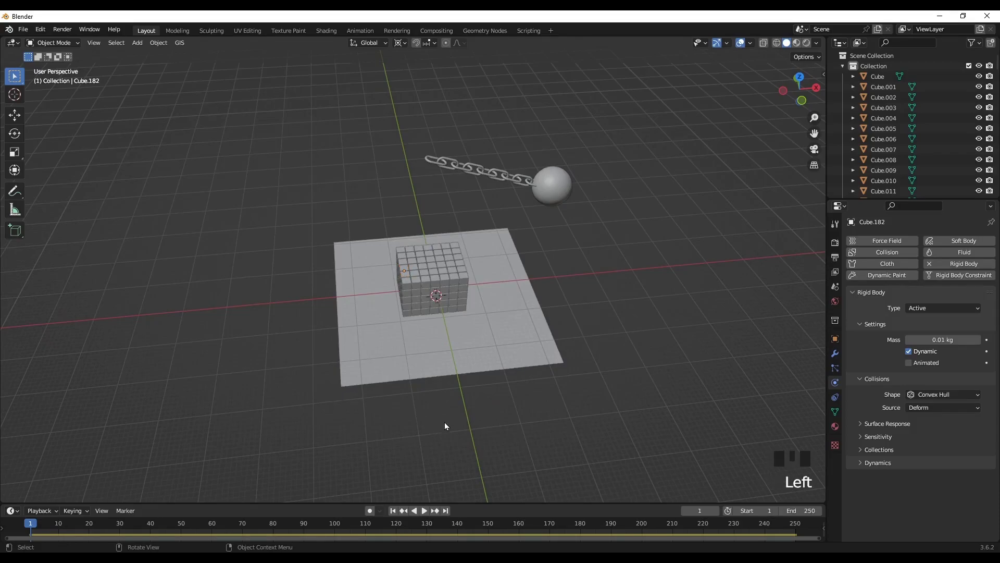
key("space")
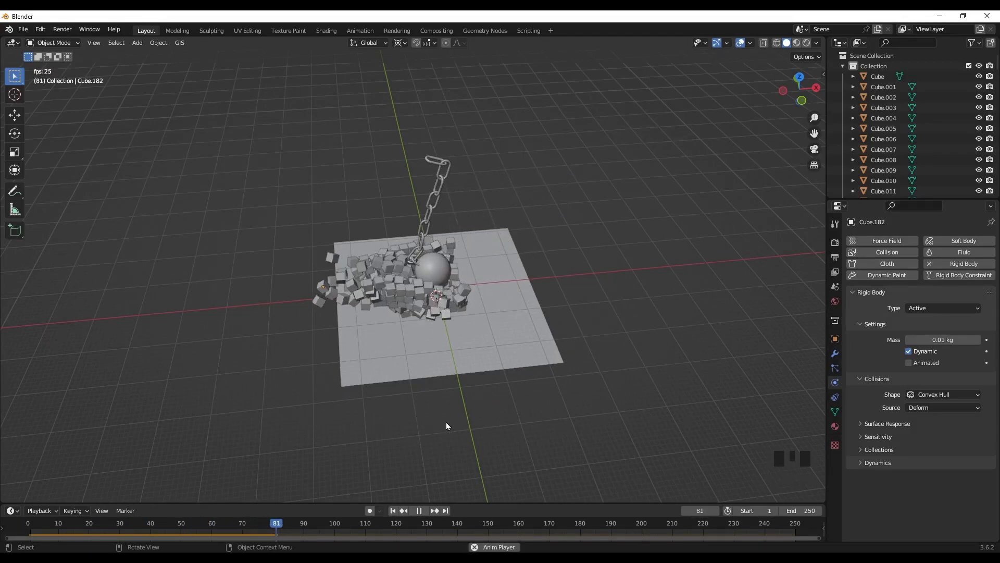
left_click_drag(453, 435, 461, 411)
scroll("up", 3)
scroll("up", 3)
left_click_drag(452, 441, 537, 316)
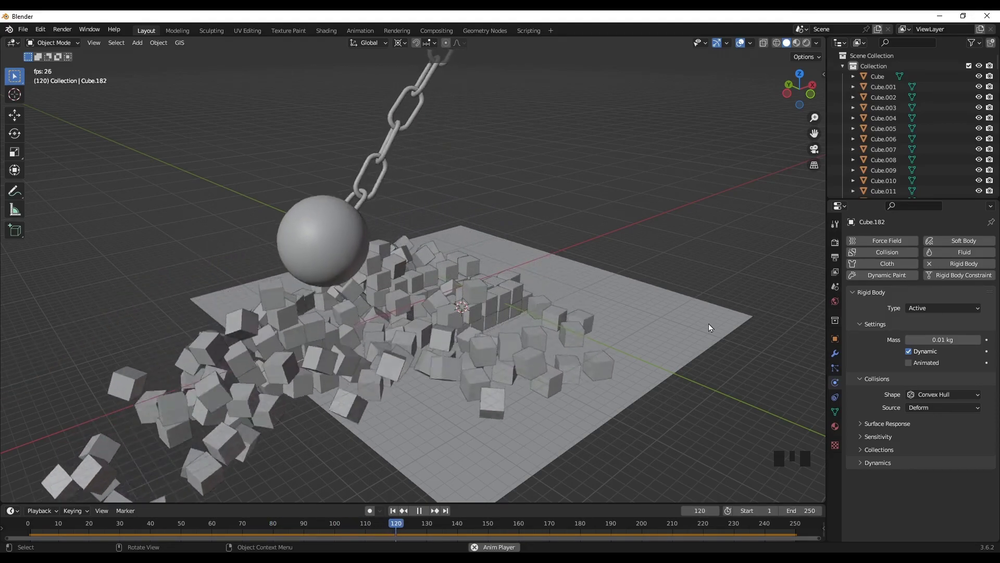
scroll("down", 3)
left_click_drag(612, 366, 535, 200)
Raise the wrecking ball's rigid-body mass from 1 kg to 3 kg.
left_click(538, 200)
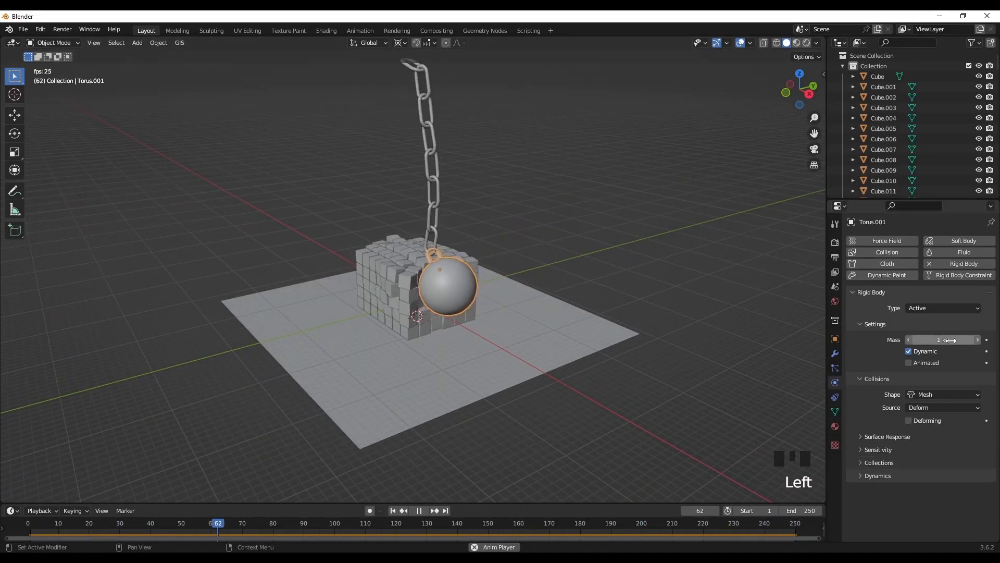
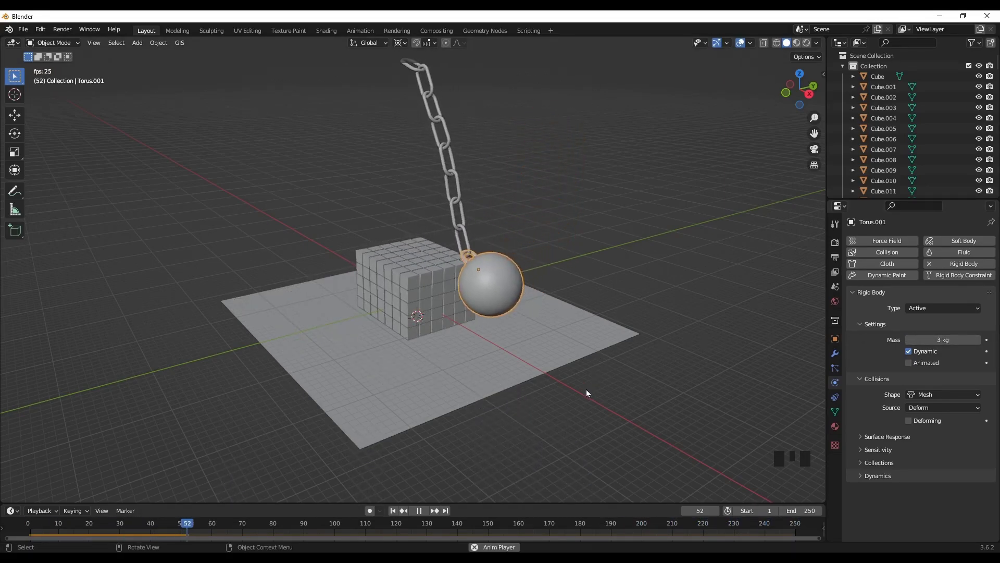
left_click(593, 394)
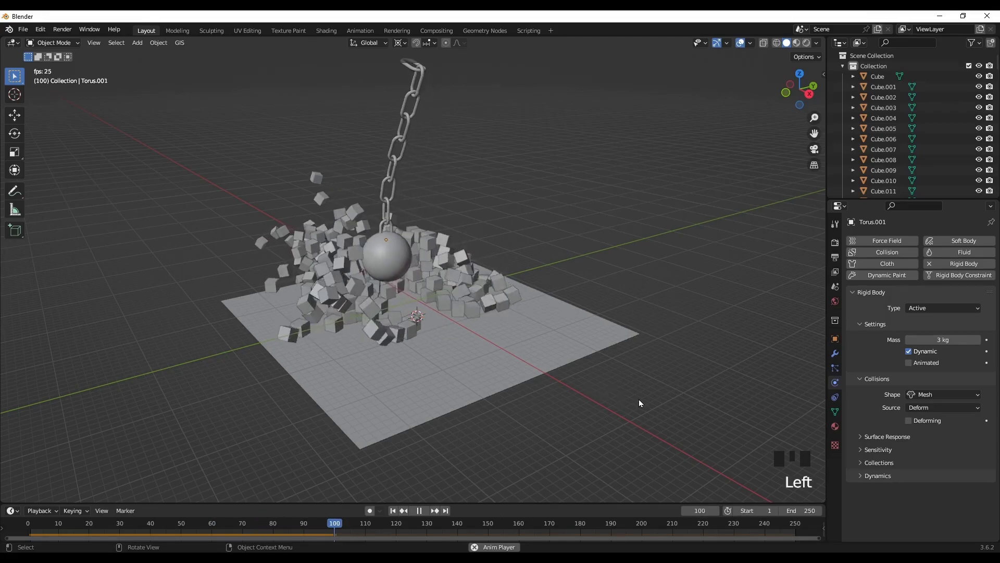
left_click_drag(631, 412, 541, 415)
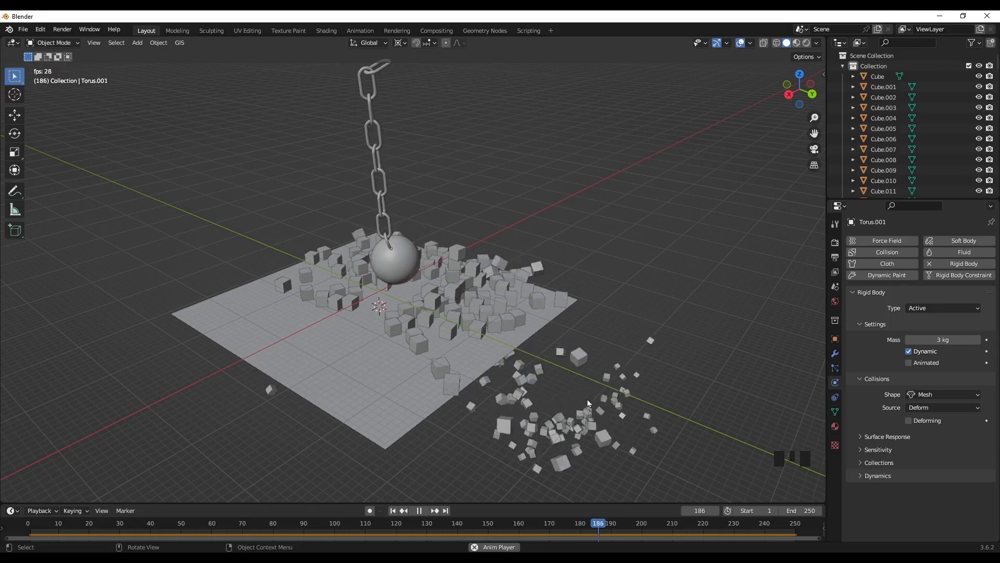
left_click_drag(582, 439, 437, 416)
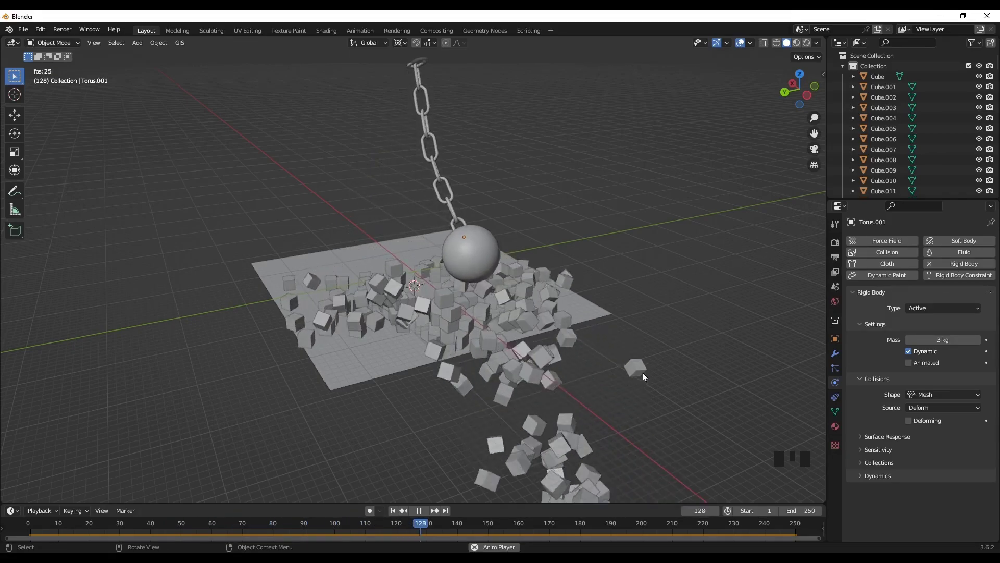
left_click_drag(652, 382, 518, 368)
scroll("down", 3)
left_click_drag(525, 389, 630, 397)
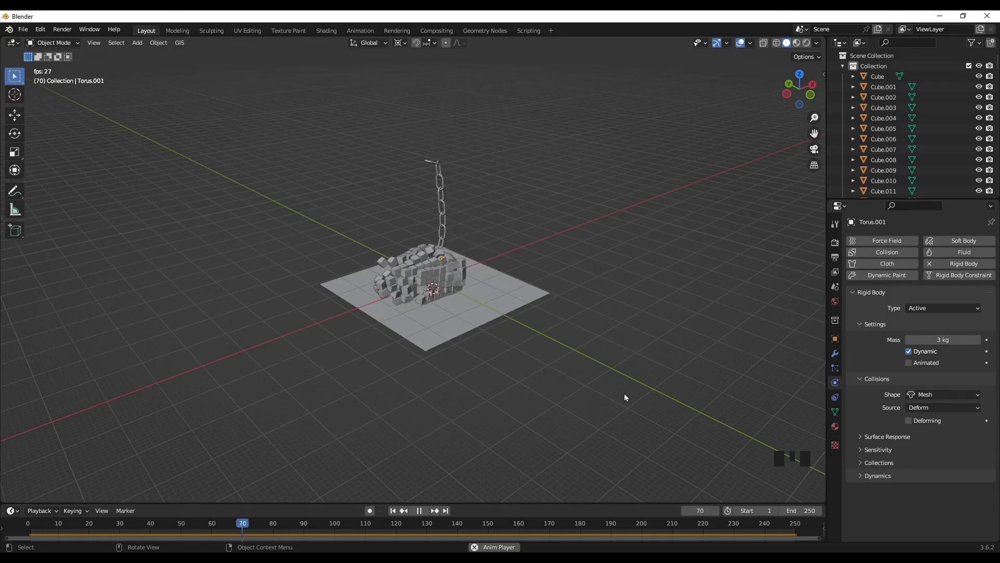
scroll("up", 3)
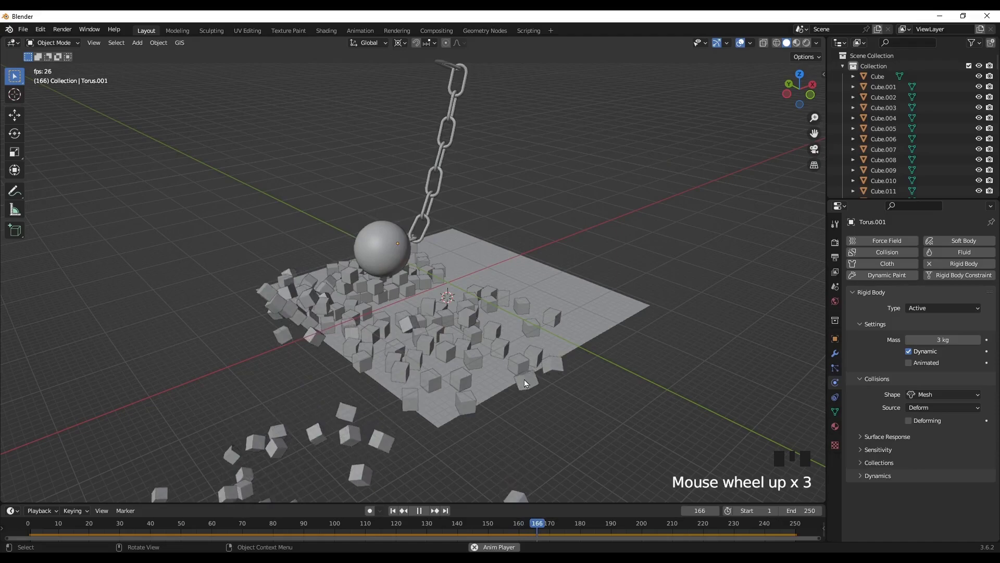